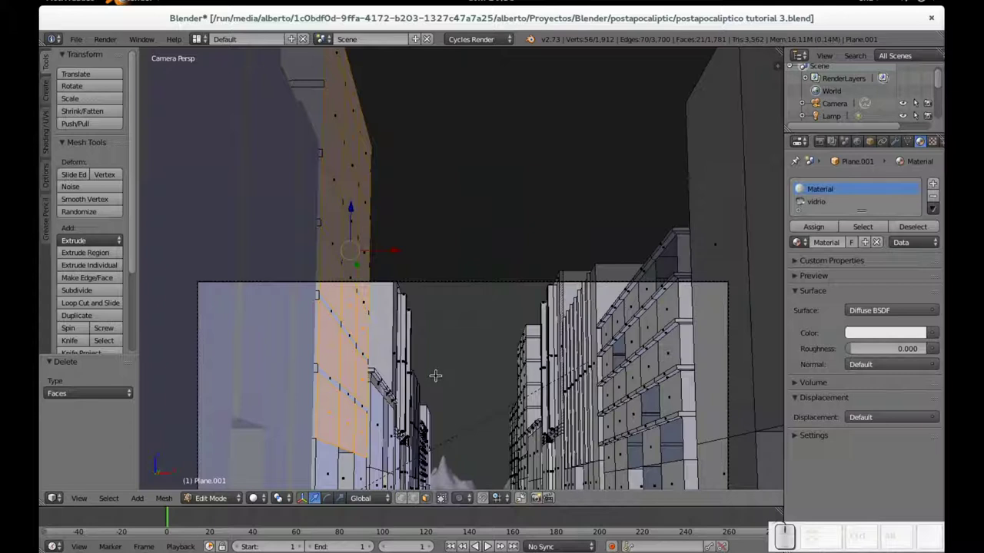
- Assign the vidrio glass material to the selected window faces of Plane.001
click(821, 200)
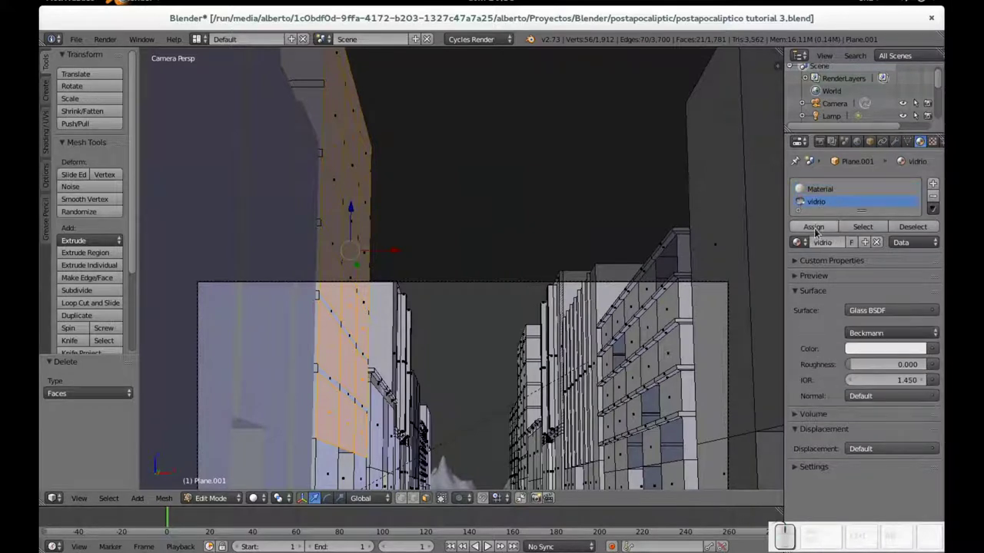
click(819, 227)
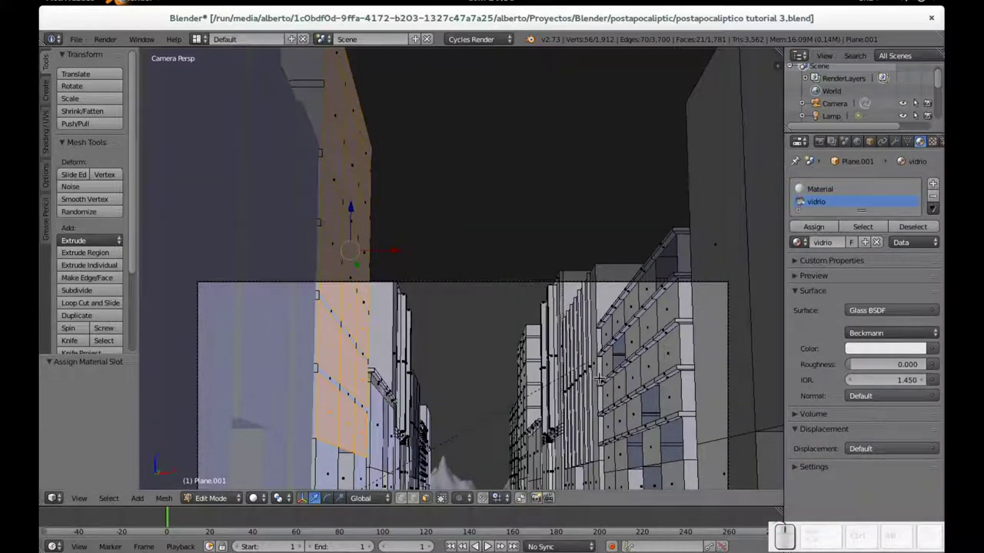
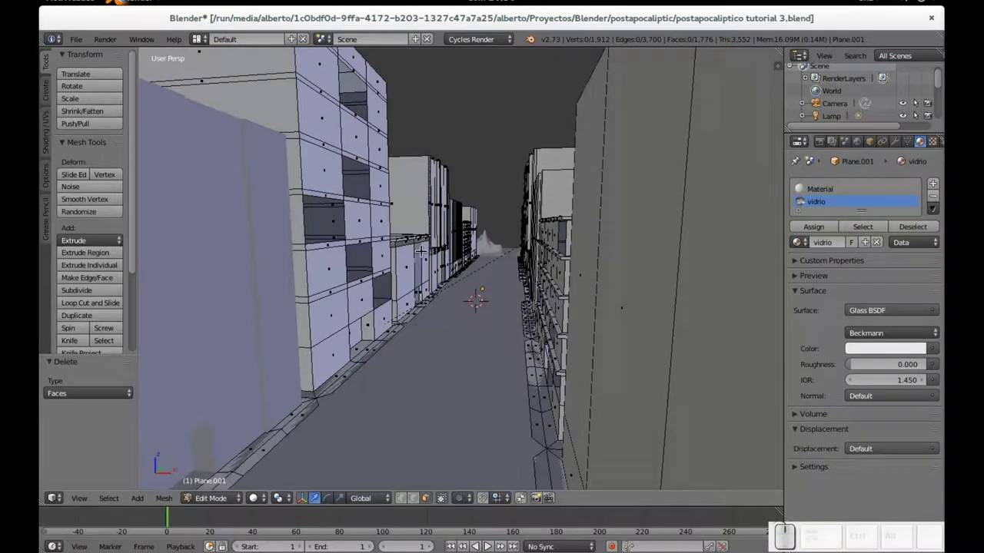
- View the street through the camera, leave mesh editing of Plane.001, and make edificio_foco active
key(KP_0)
scroll(up, 3)
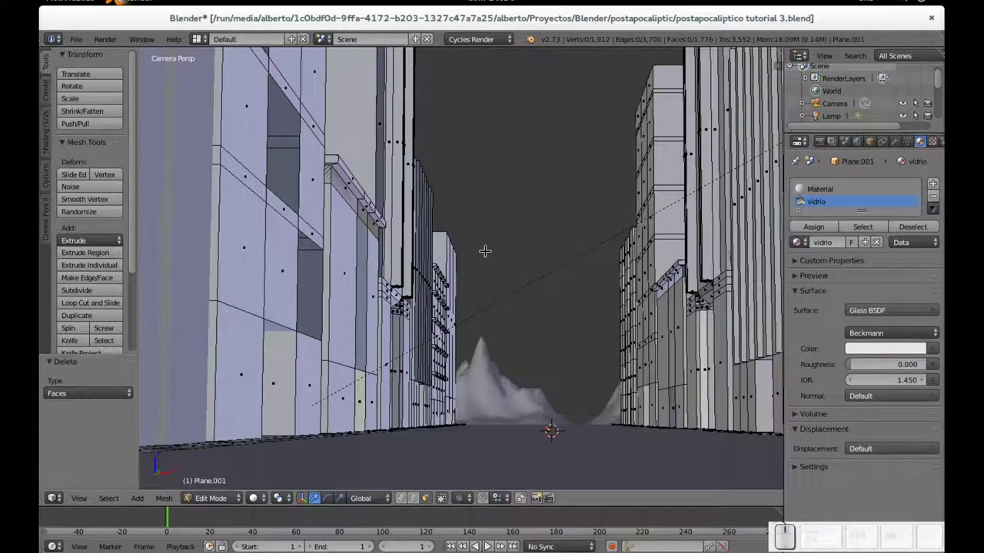
scroll(down, 3)
scroll(up, 3)
scroll(down, 3)
scroll(up, 3)
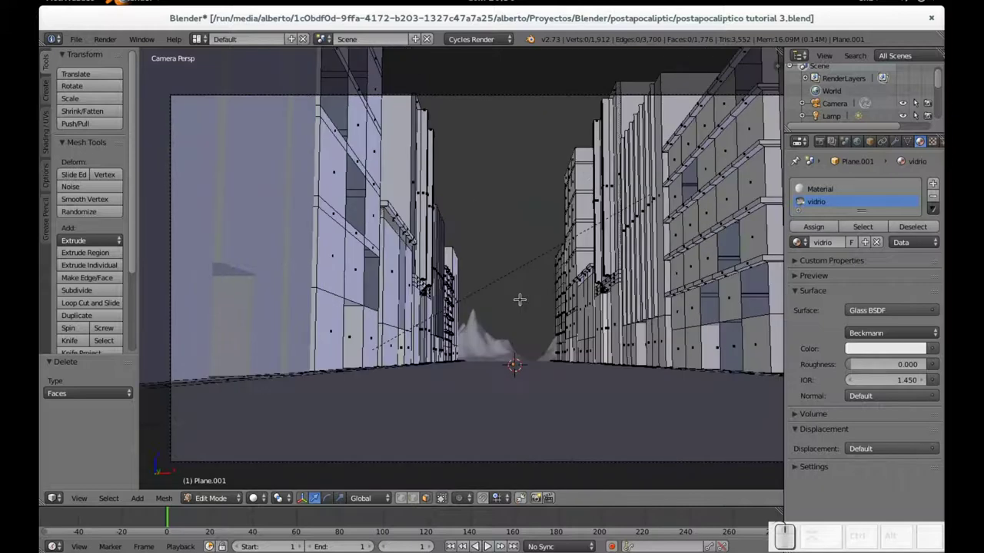
key(Tab)
right_click(268, 247)
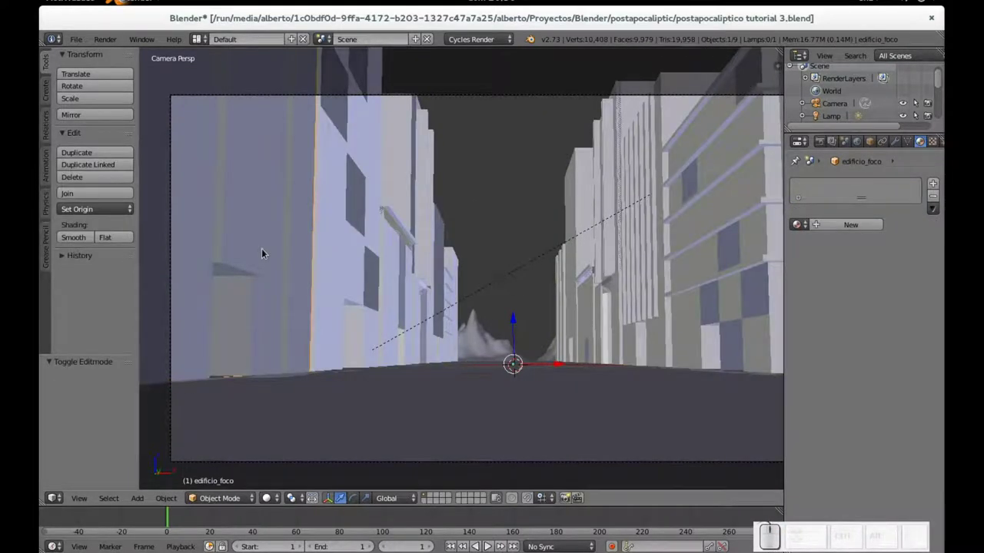
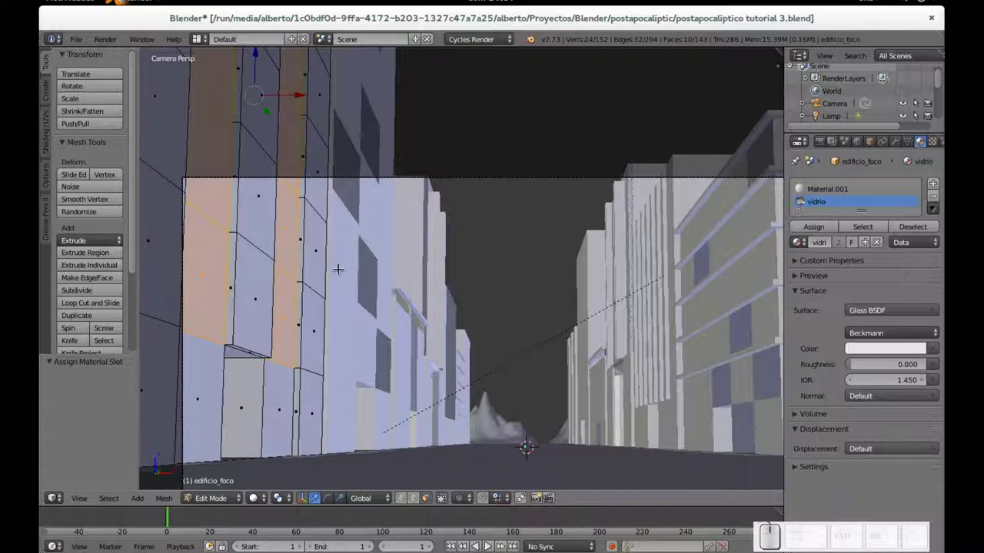
- Return edificio_foco to Object Mode after assigning vidrio to its window faces
key(Tab)
scroll(down, 3)
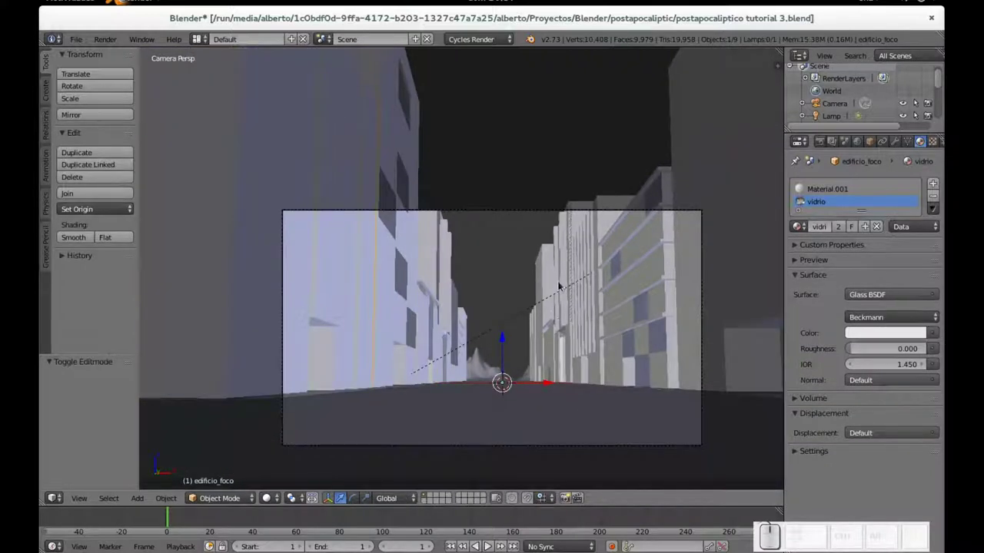
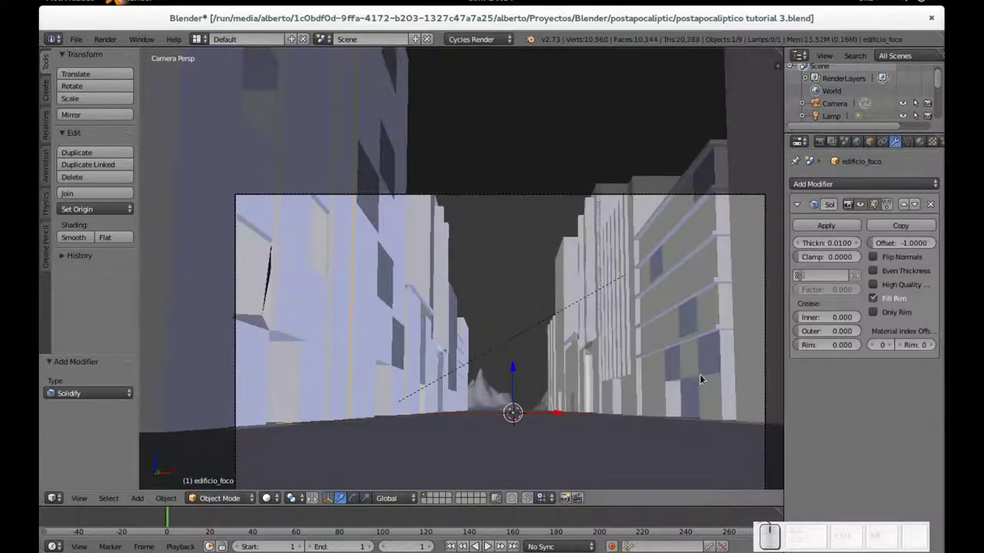
- Orbit along the street toward the building wall and start editing edificio_foco's mesh
middle_click(385, 283)
scroll(down, 3)
scroll(up, 3)
middle_click(214, 296)
scroll(down, 3)
middle_click(298, 273)
middle_click(316, 307)
scroll(up, 3)
middle_click(234, 306)
scroll(up, 3)
scroll(down, 3)
scroll(up, 3)
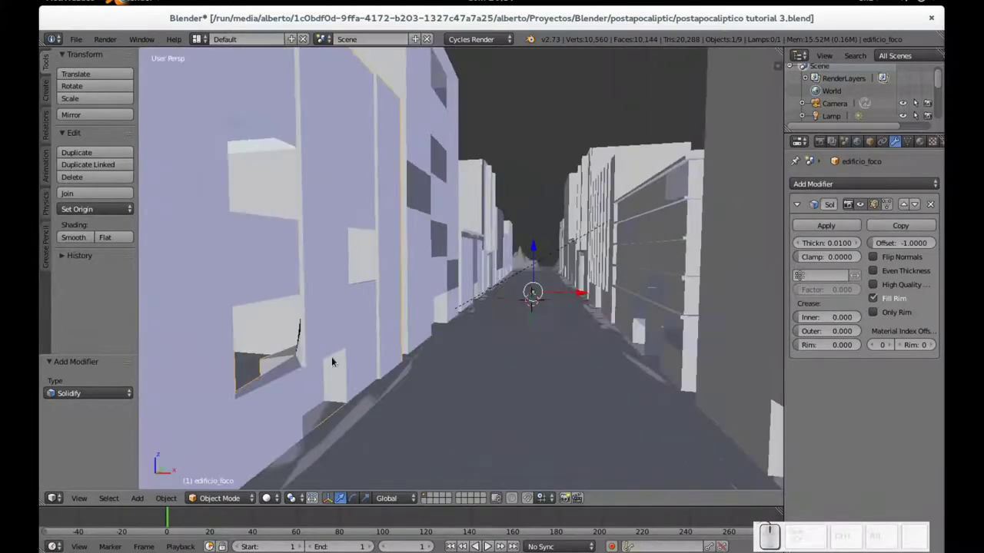
key(Tab)
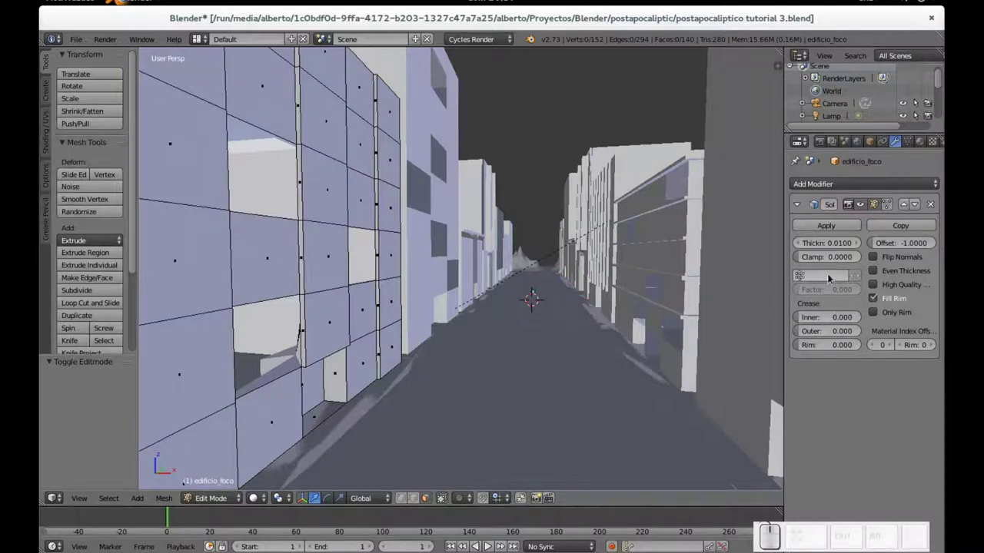
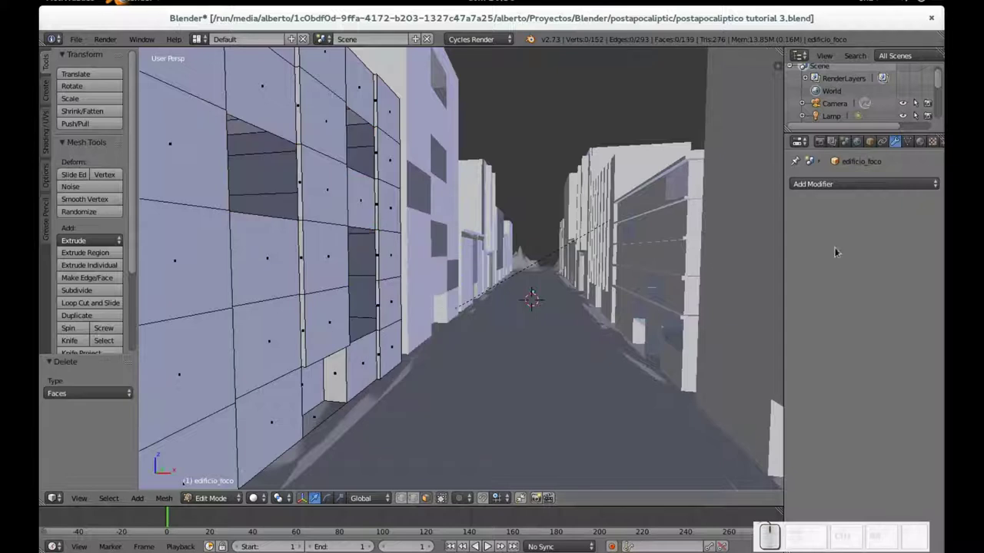
- Test the Solidify thickness on edificio_foco at 0.0500, then set it to 0.0000
key(Tab)
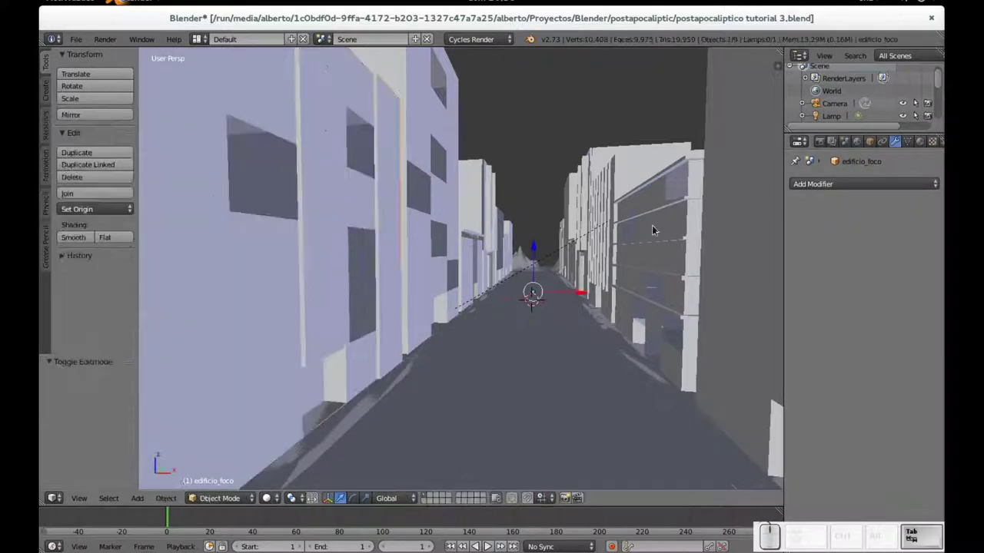
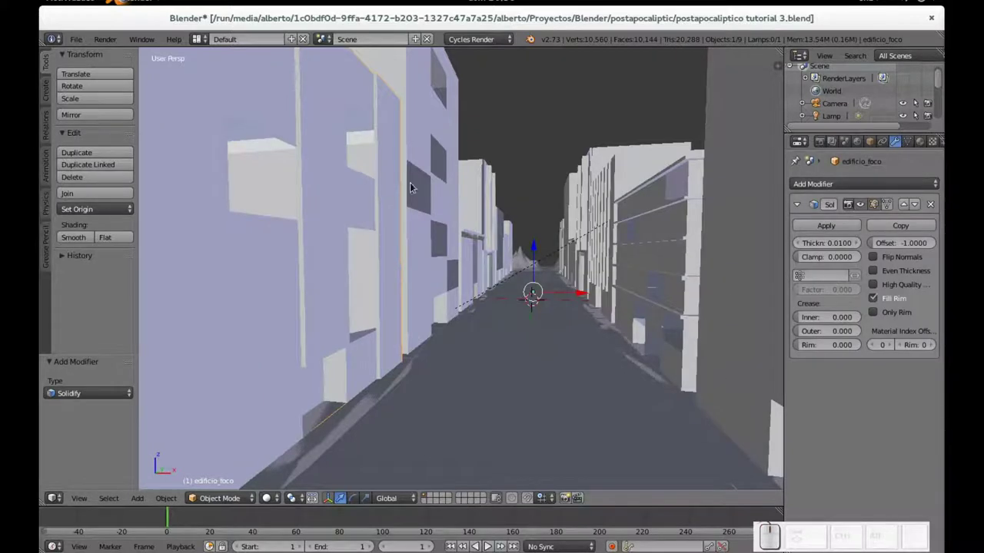
key(Tab)
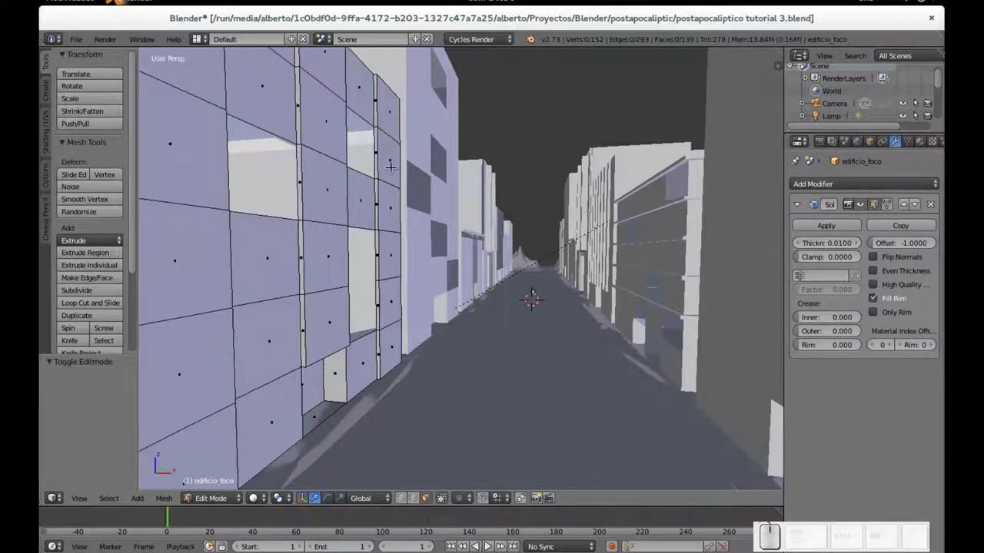
key(Tab)
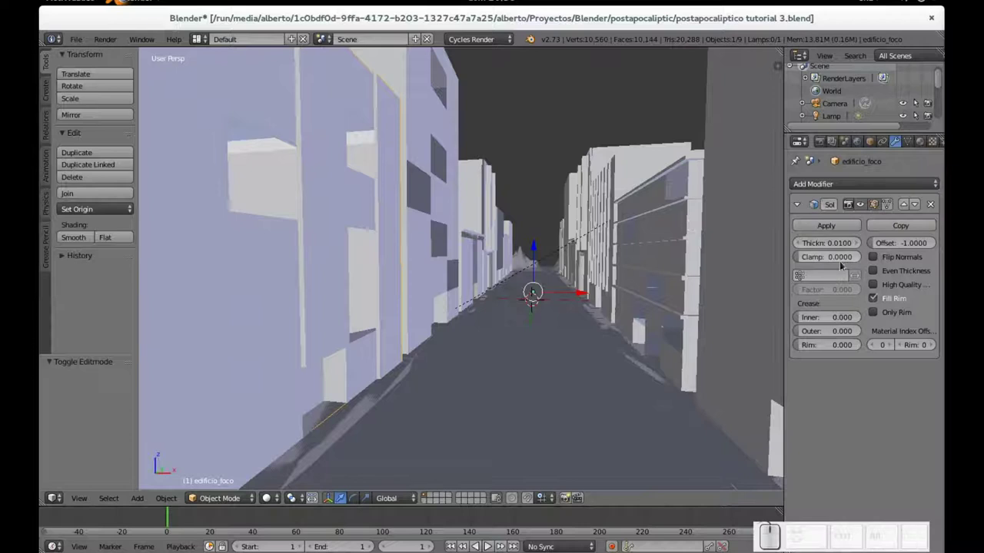
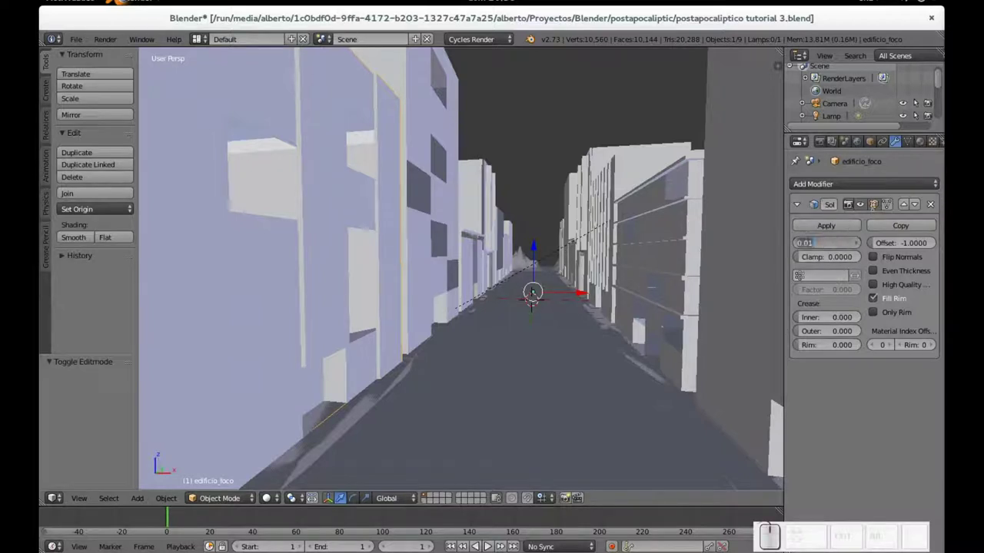
key(Right)
key(BackSpace)
key(KP_5)
key(Return)
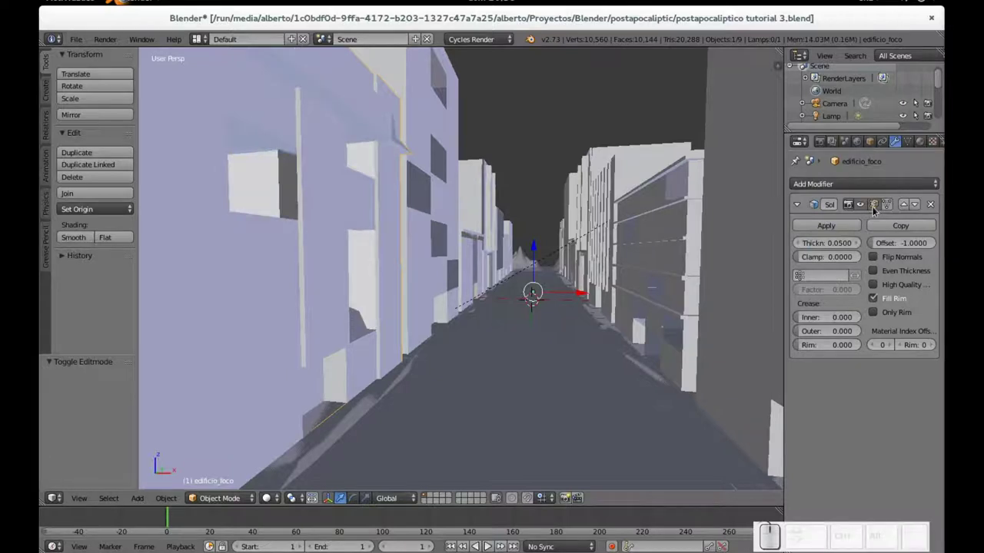
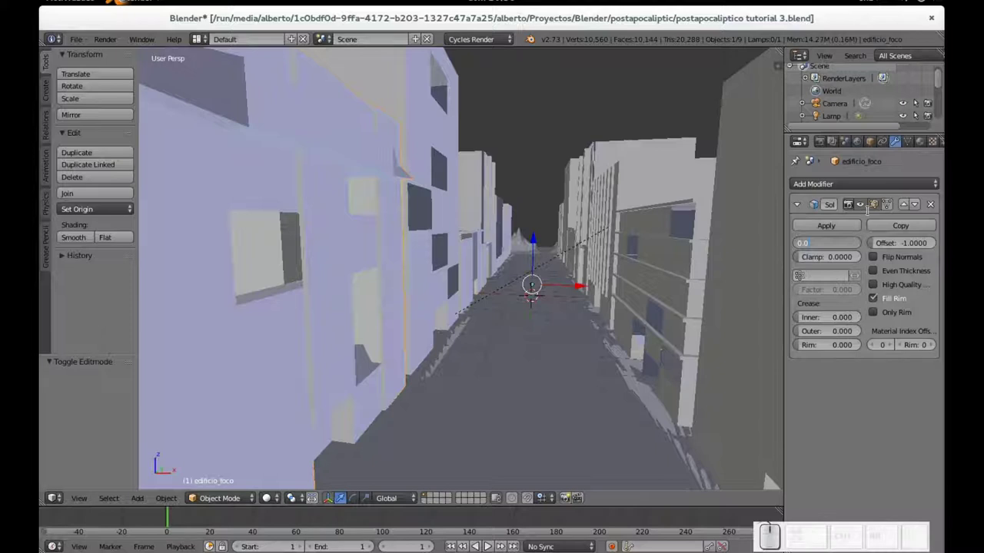
key(KP_Enter)
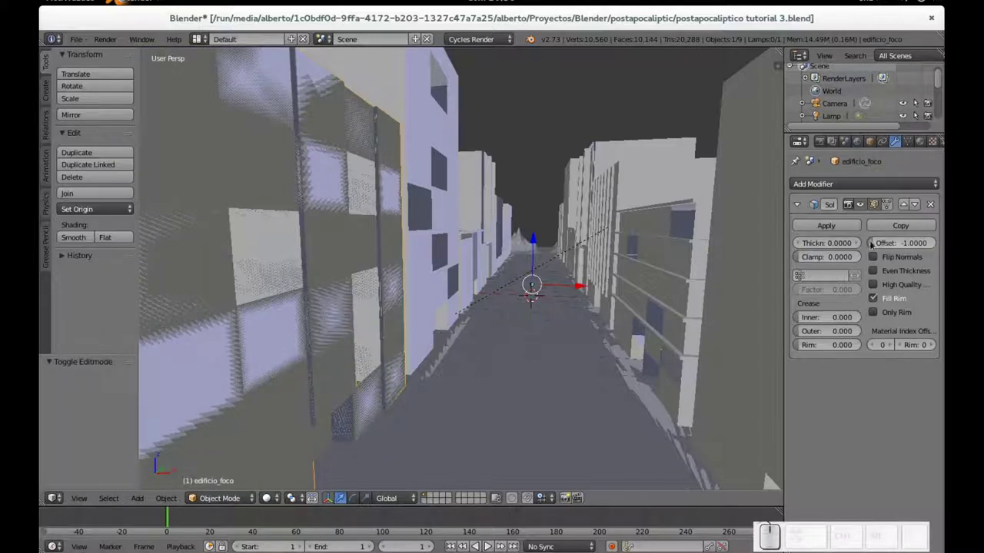
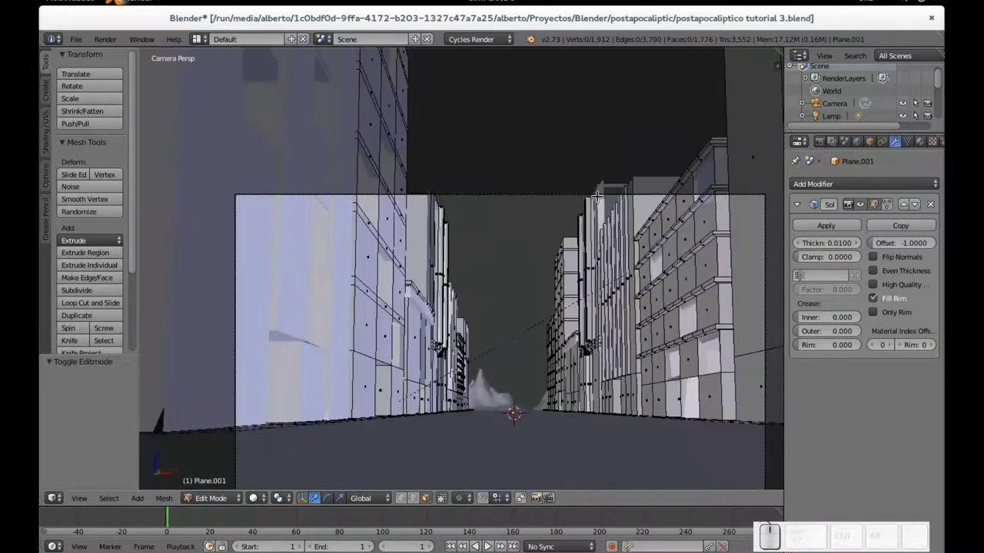
- Return Plane.001 to Object Mode and frame the street through the camera
key(Tab)
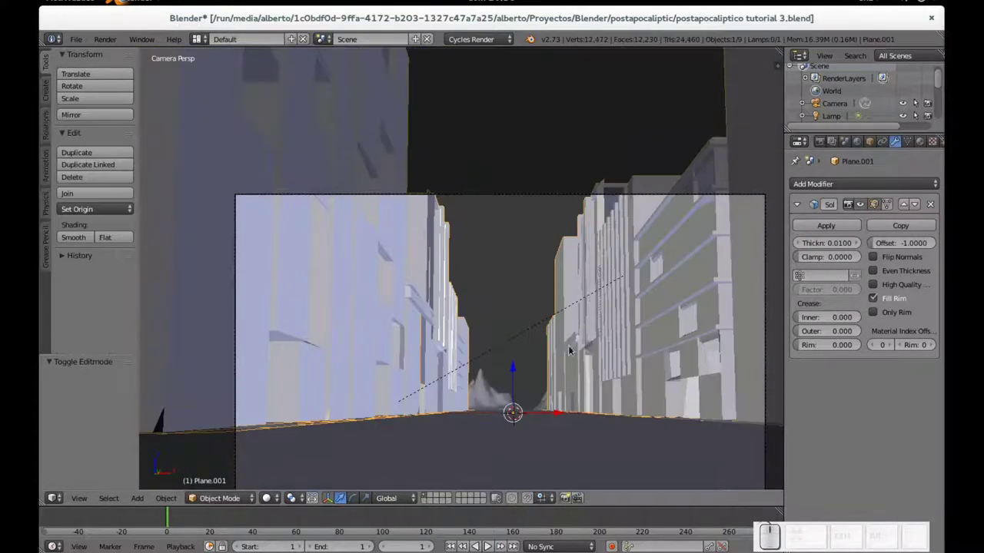
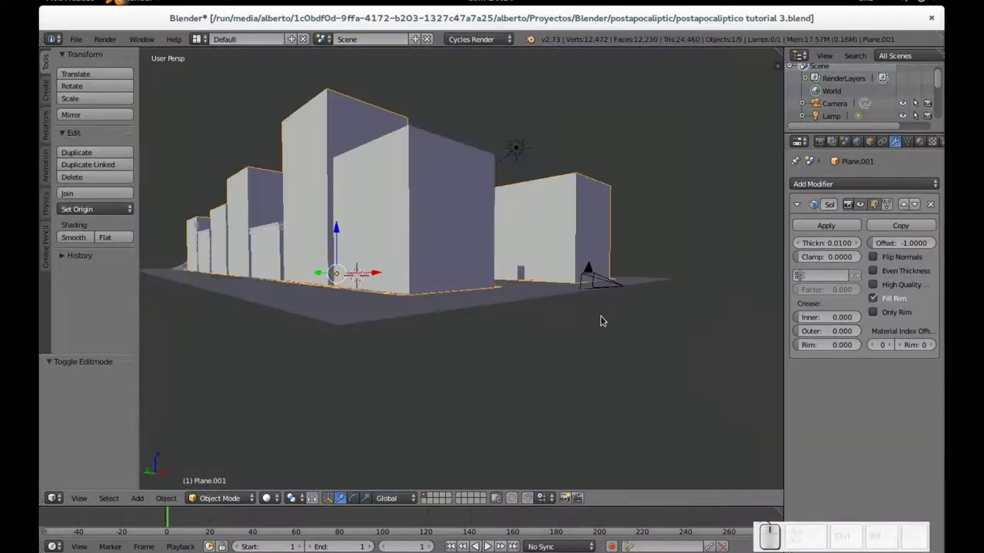
key(KP_0)
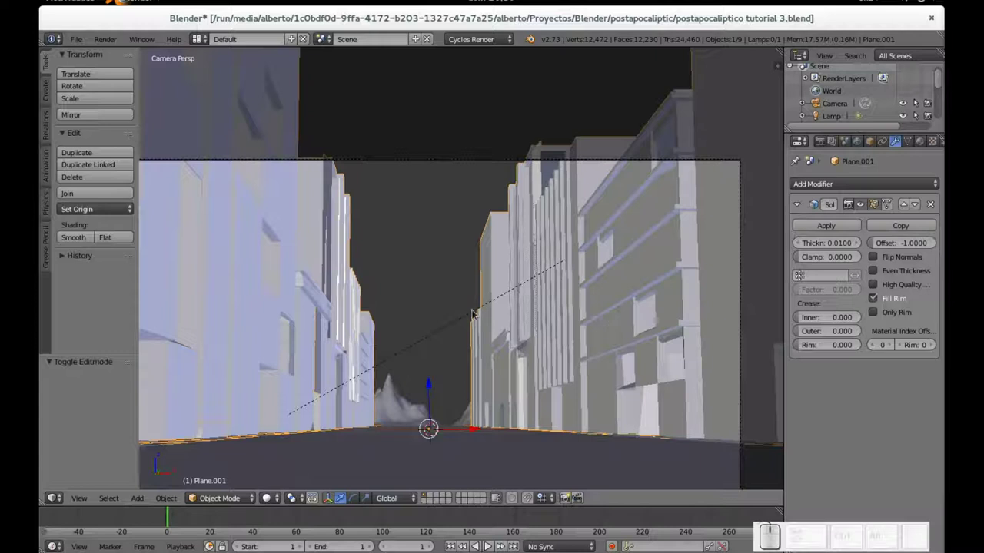
- Make the Lamp the active object
right_click(478, 310)
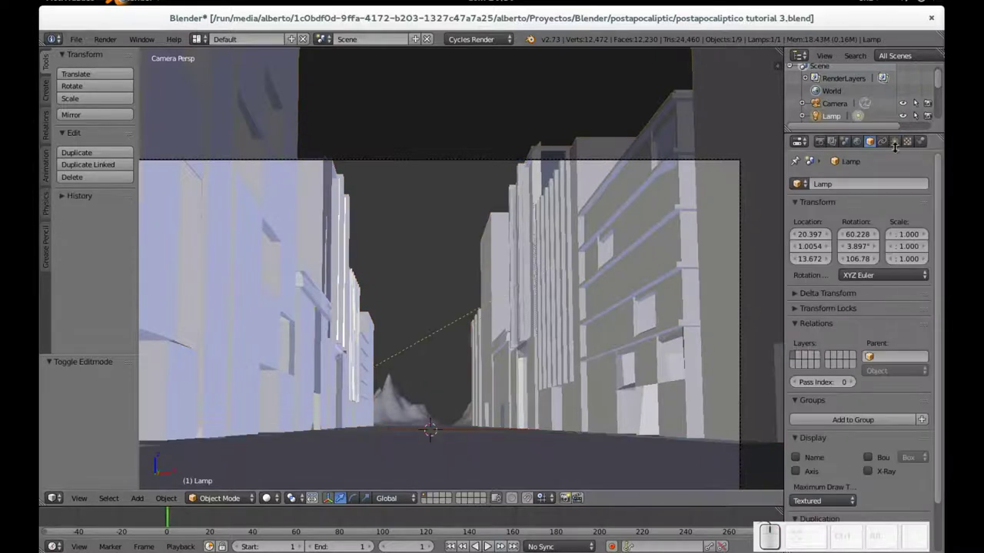
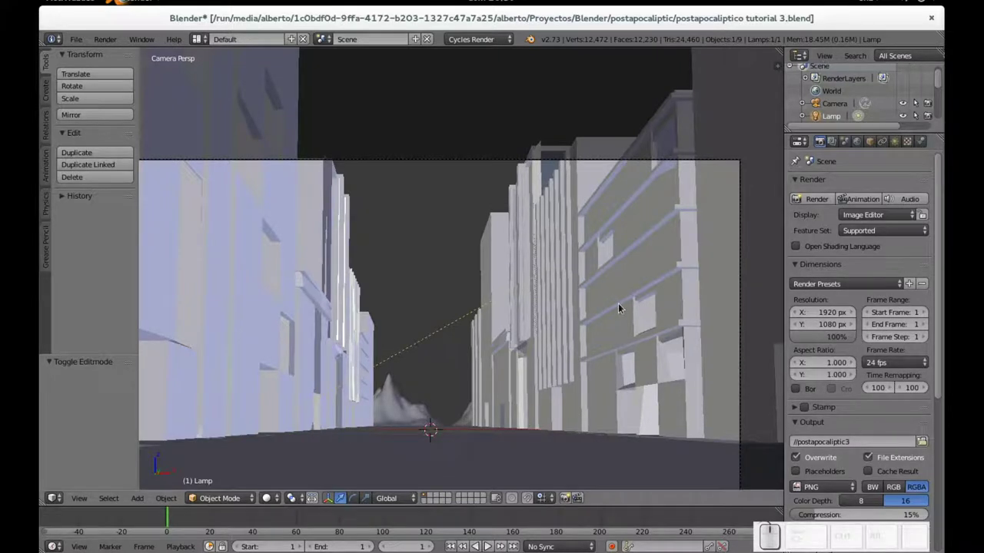
- Save the scene as postapocaliptico tutorial 4.blend
key(ctrl+shift+s)
key(KP_Add)
key(KP_Enter)
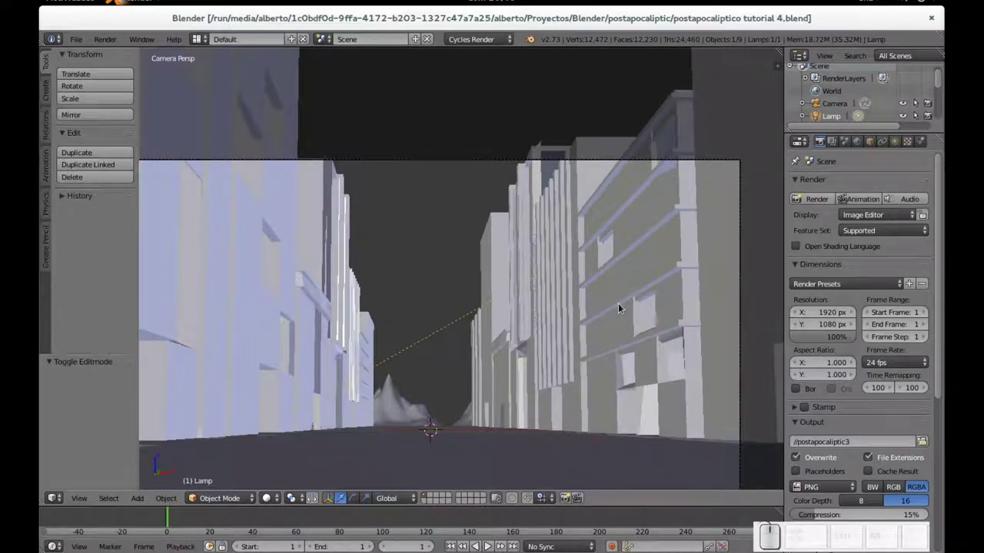
- Change the render output name to postapocaliptic4 and render the street from the camera
key(ctrl+s)
key(ctrl+Return)
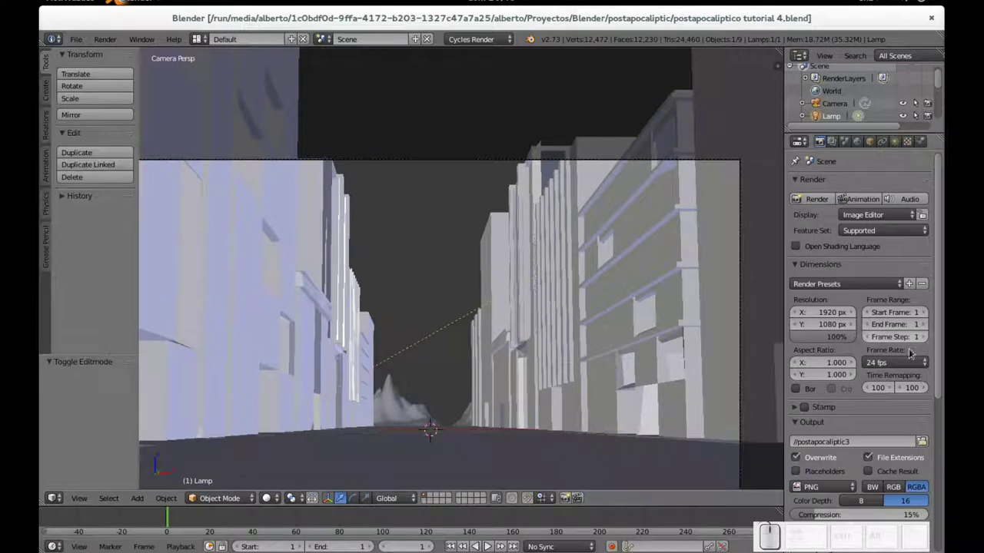
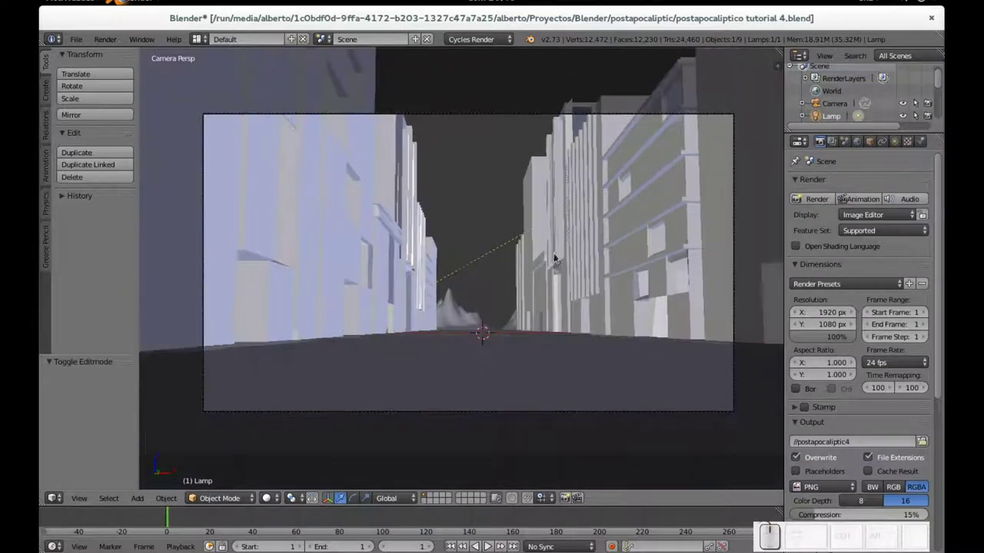
key(ctrl+s)
- Switch from the rendered Blender scene to the Firefox window
click(532, 270)
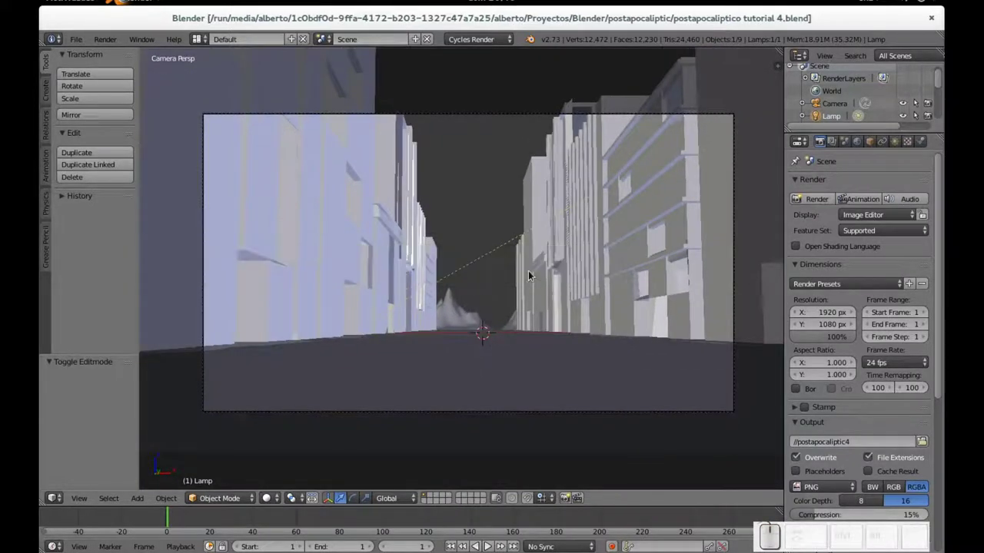
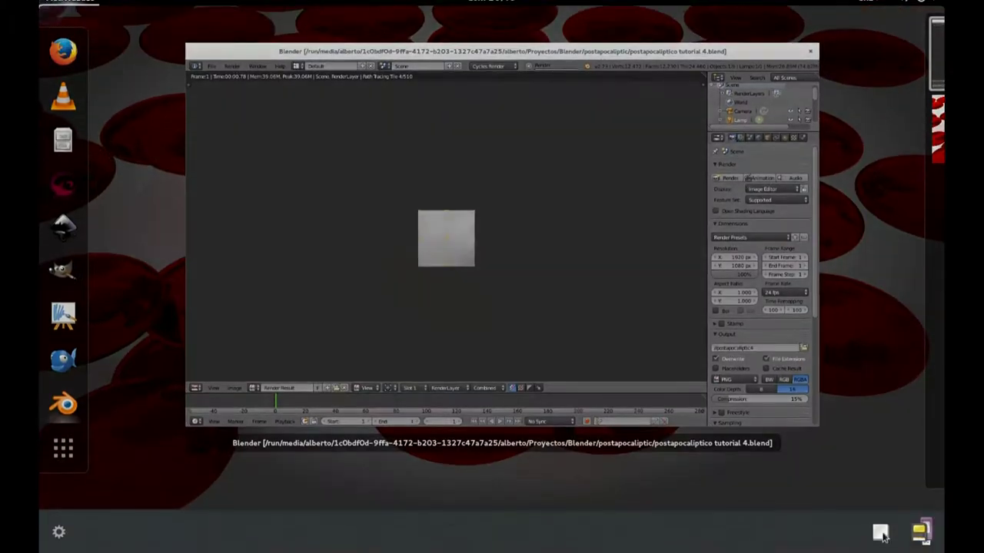
- Activate the browser and scroll the gps-gimp-paint-studio page to its featured downloads
click(395, 313)
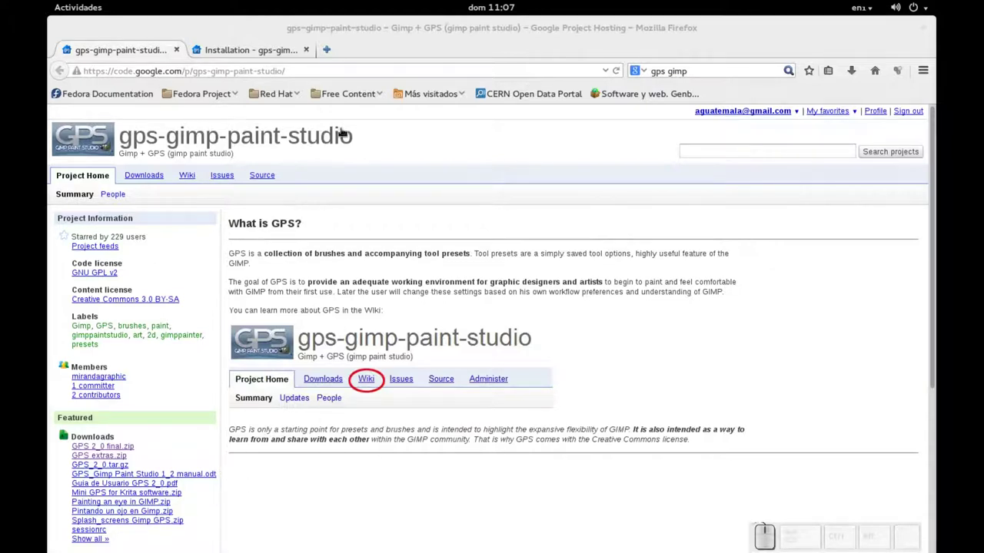
click(329, 126)
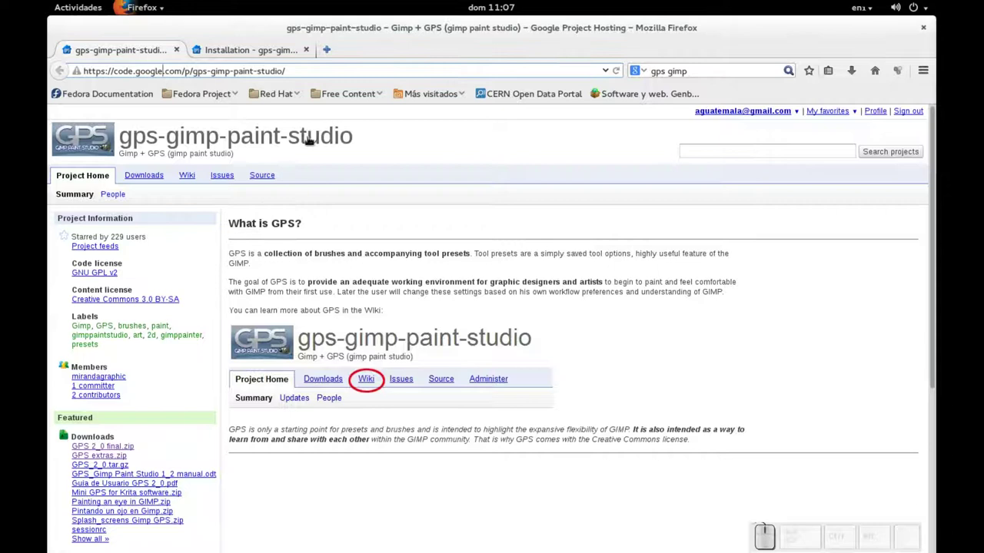
click(329, 126)
click(329, 126)
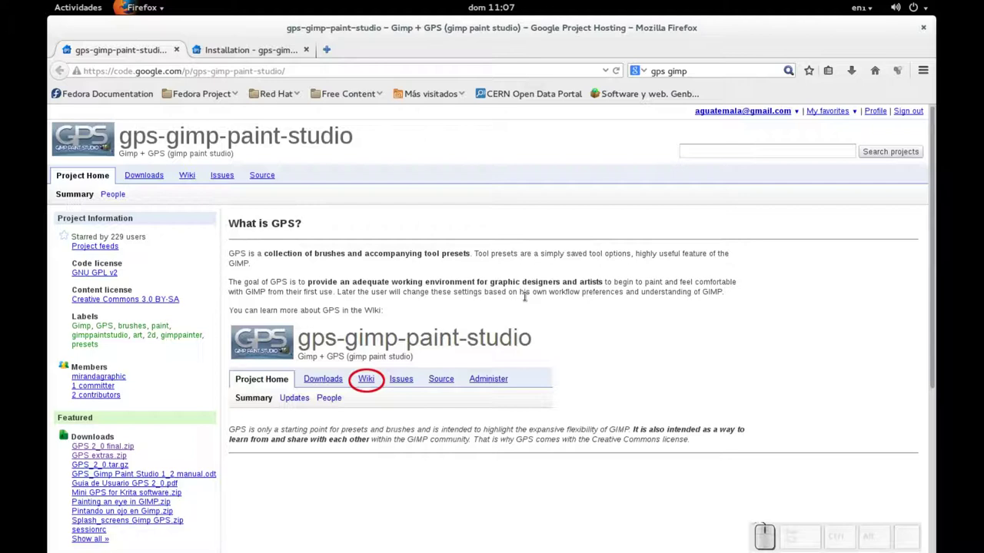
scroll(down, 3)
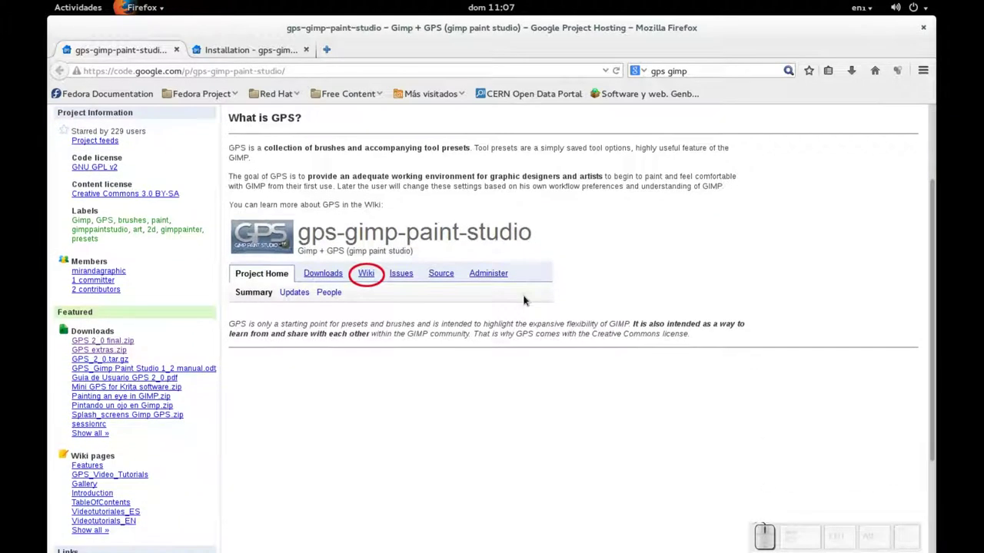
scroll(down, 3)
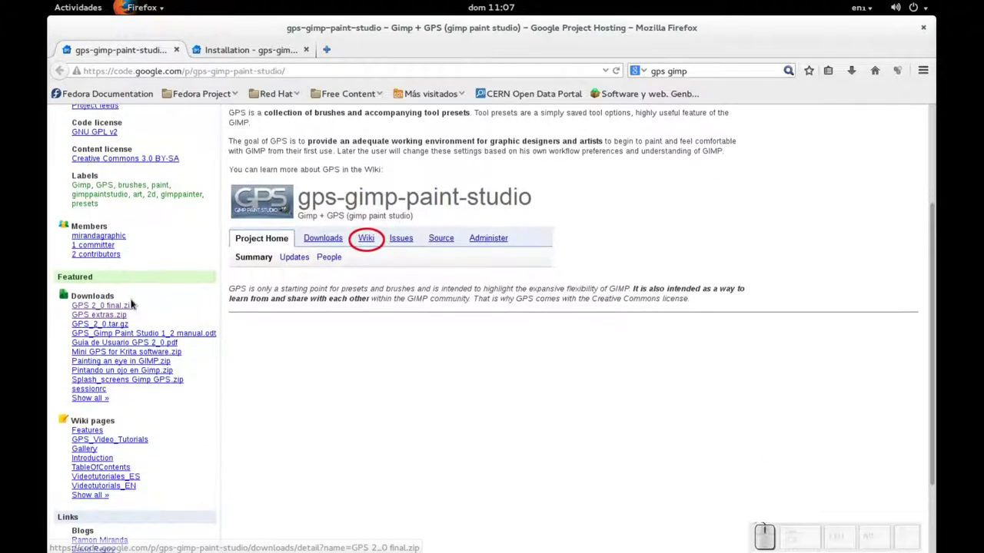
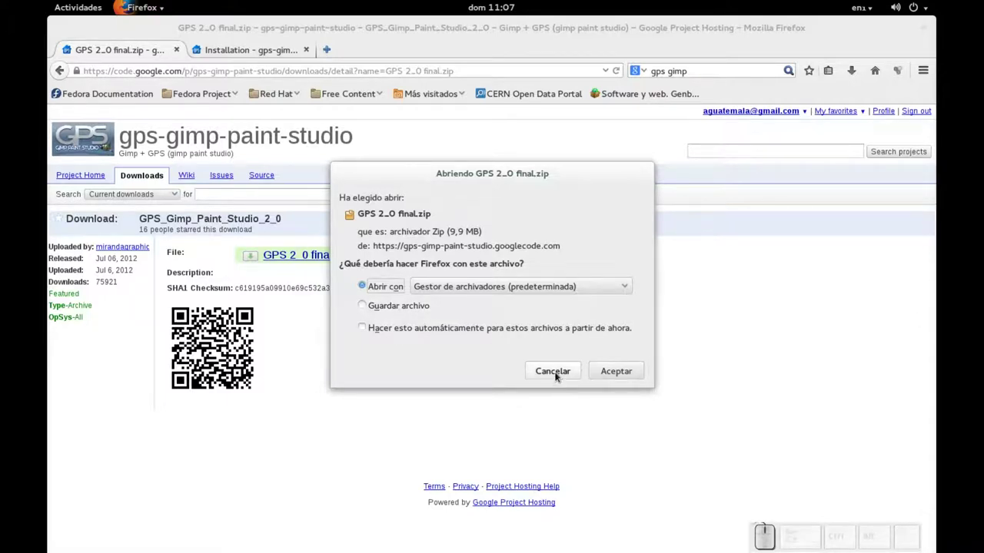
- View the Installation wiki page's Linux instructions about the .gimp-2.8 folder
click(559, 371)
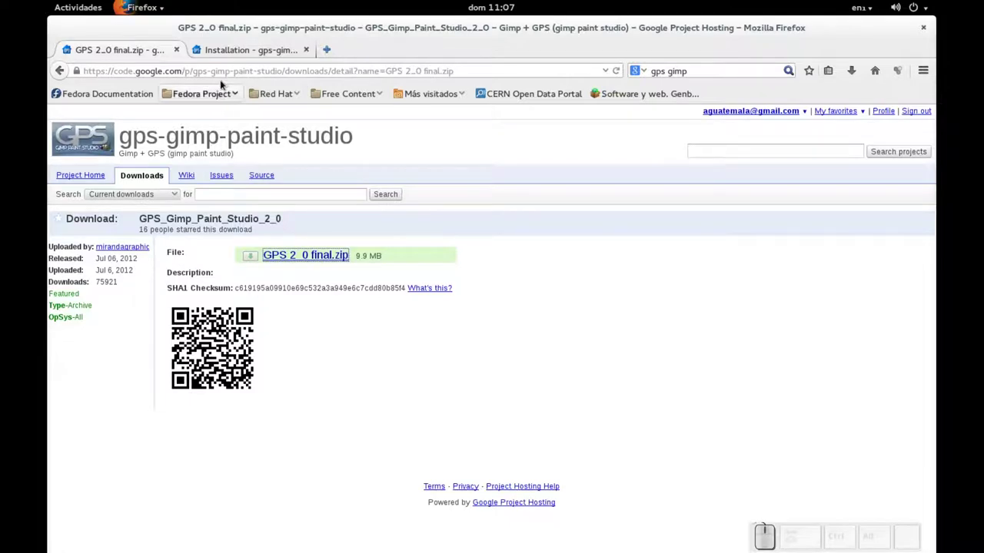
click(238, 49)
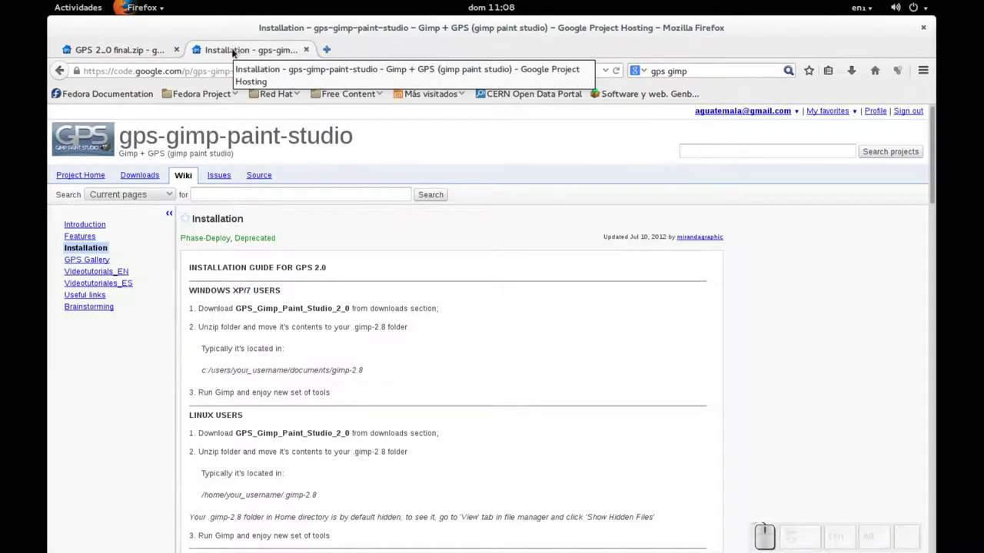
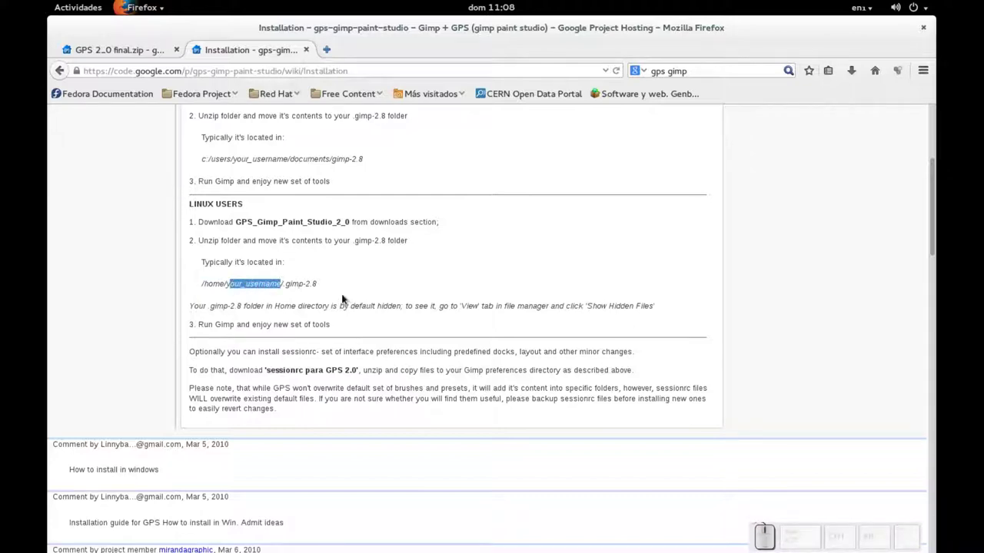
click(347, 293)
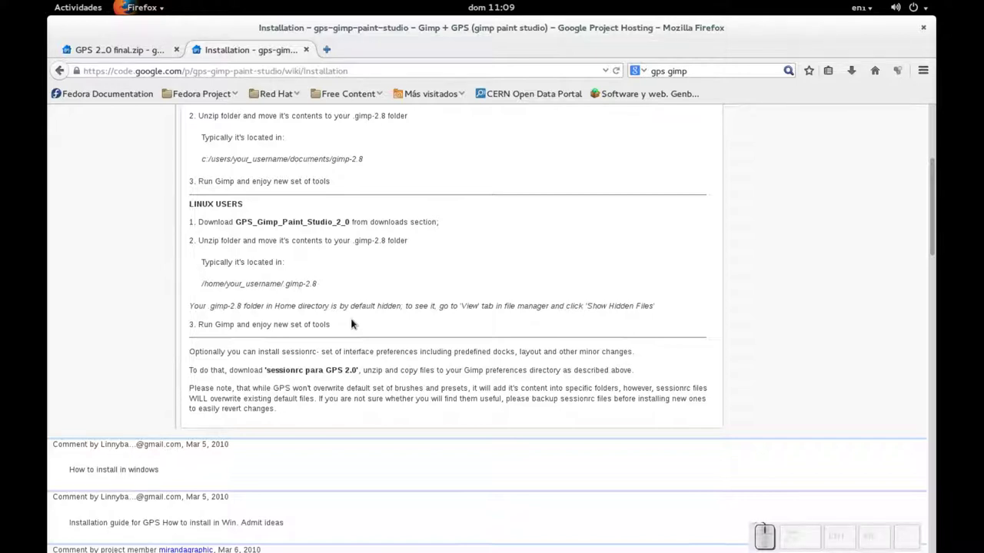
- Close GIMP and relaunch it from the launcher by searching 'gimp' so GPS II loads
key(alt+Tab)
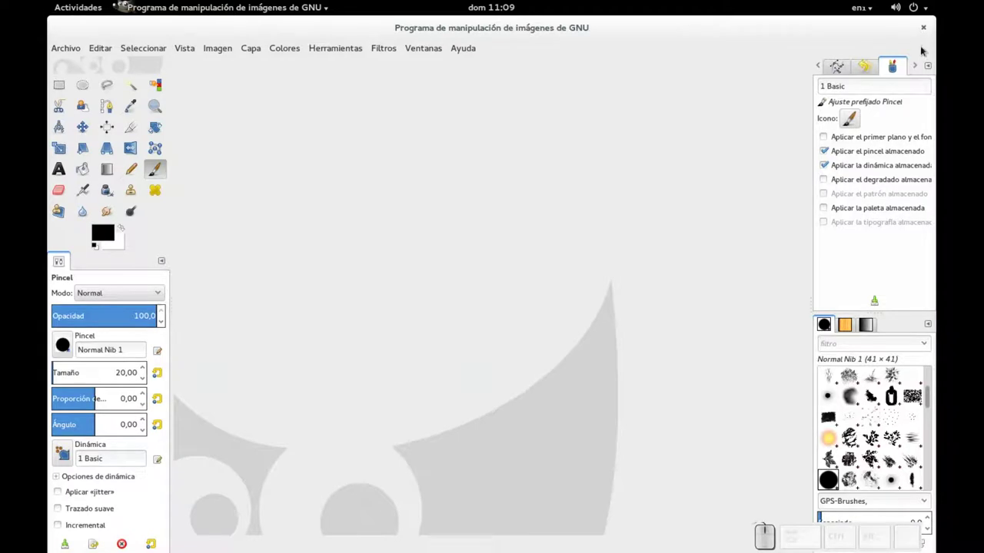
click(926, 34)
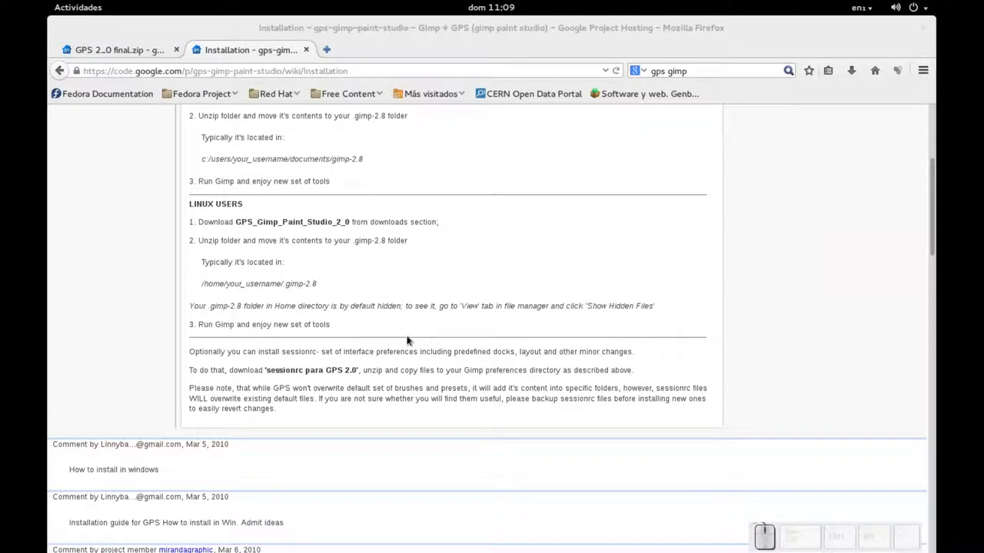
key(alt+F2)
key(alt+g)
key(alt+i)
key(alt+m)
key(alt+p)
key(Return)
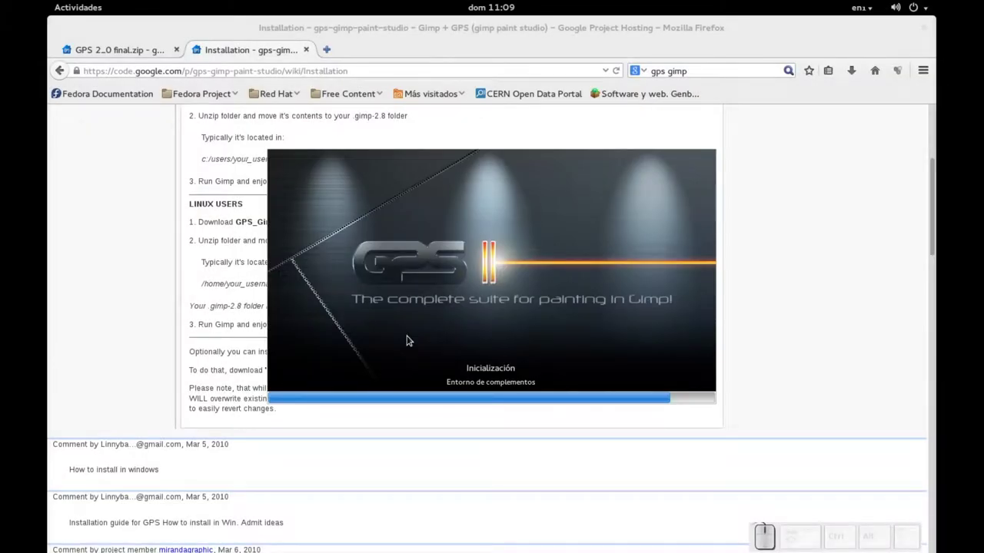
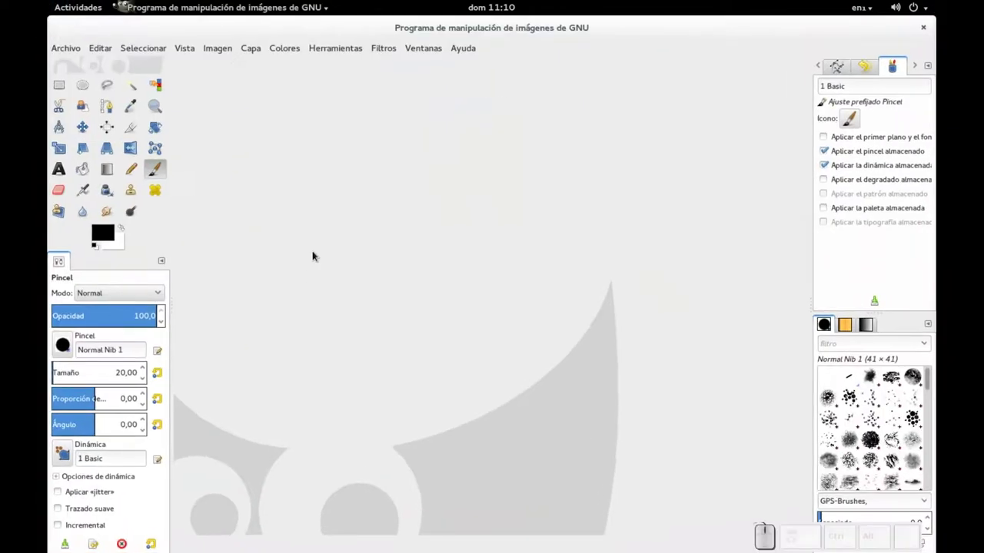
- Create a new blank 640x400 RGB image via Archivo > Nuevo and adjust the zoom
click(78, 52)
click(80, 70)
click(393, 351)
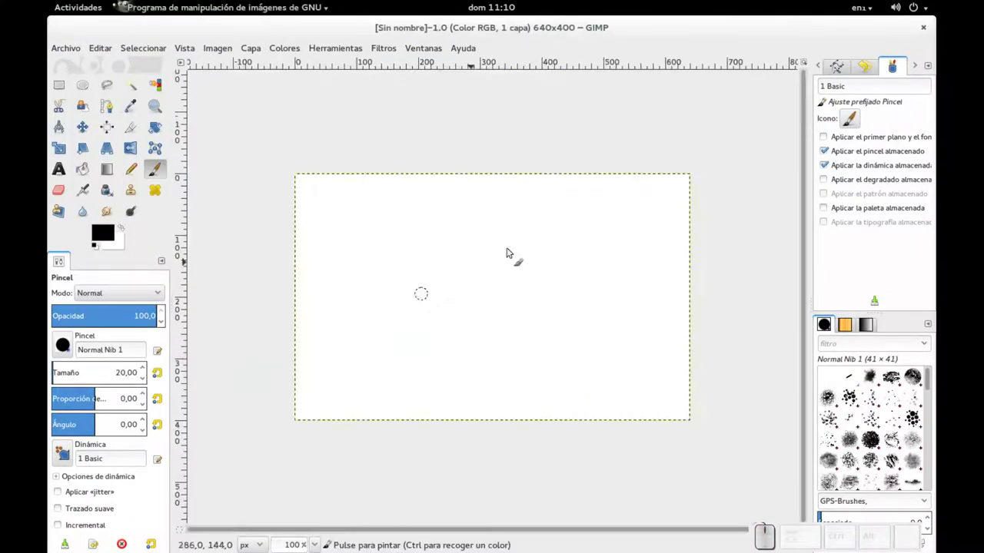
scroll(up, 3)
scroll(down, 3)
scroll(up, 3)
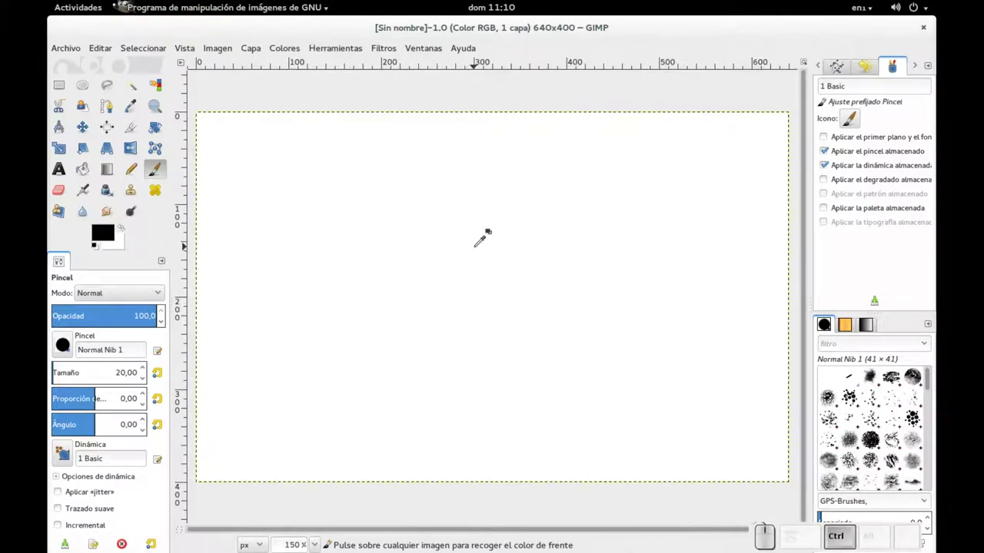
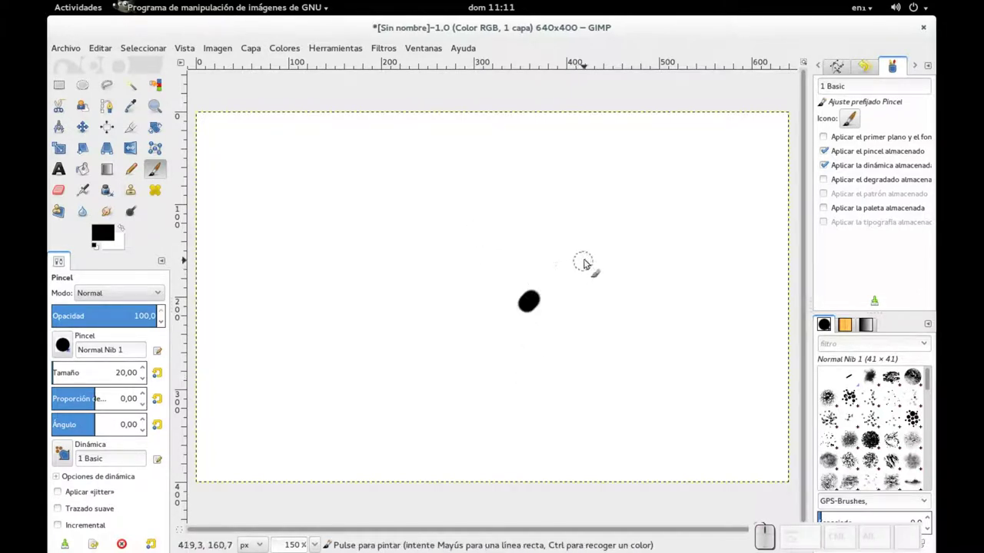
- Undo the black dab so the 640x400 canvas is blank white again
key(ctrl+z)
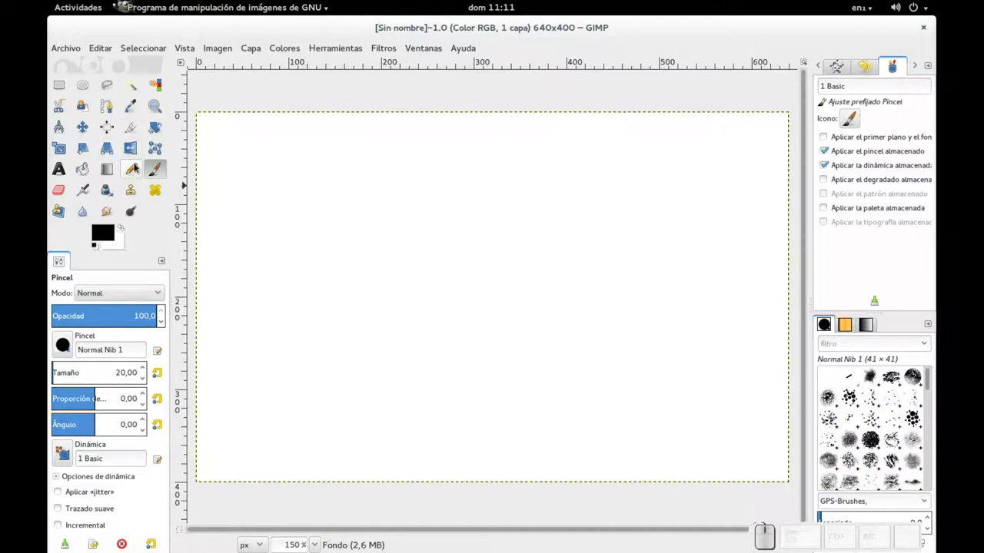
click(79, 119)
click(80, 119)
click(90, 190)
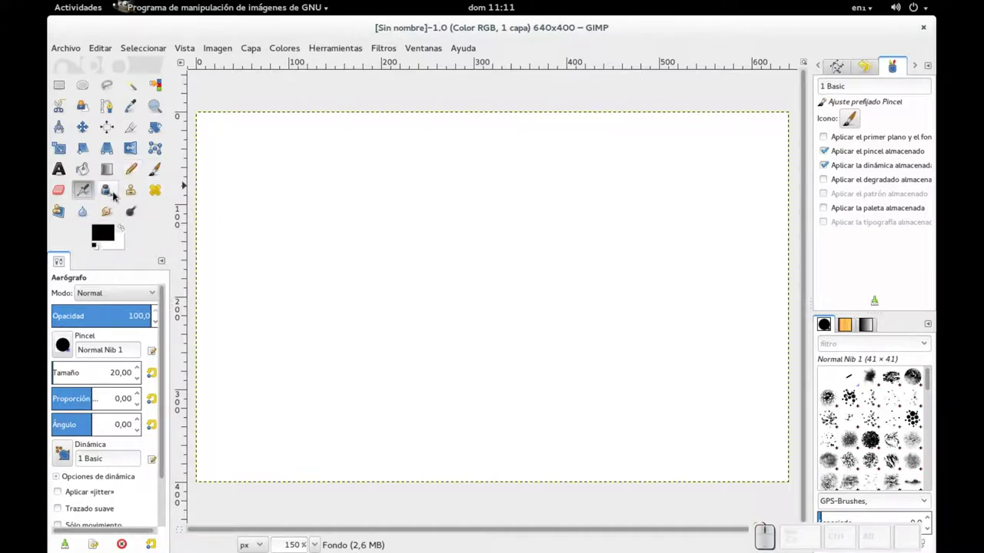
click(80, 119)
drag(80, 119, 80, 119)
drag(80, 120, 79, 119)
click(80, 119)
click(80, 119)
key(ctrl+z)
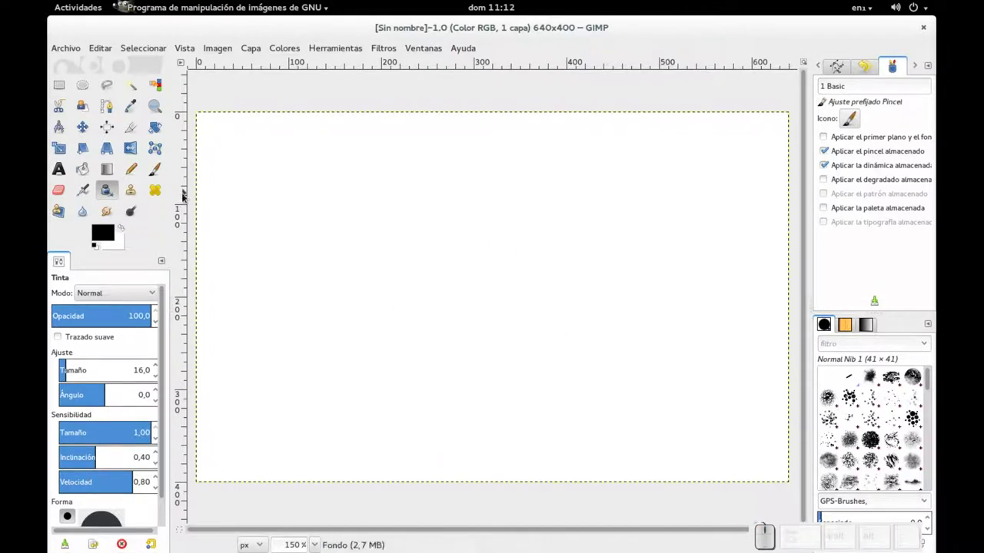
click(80, 120)
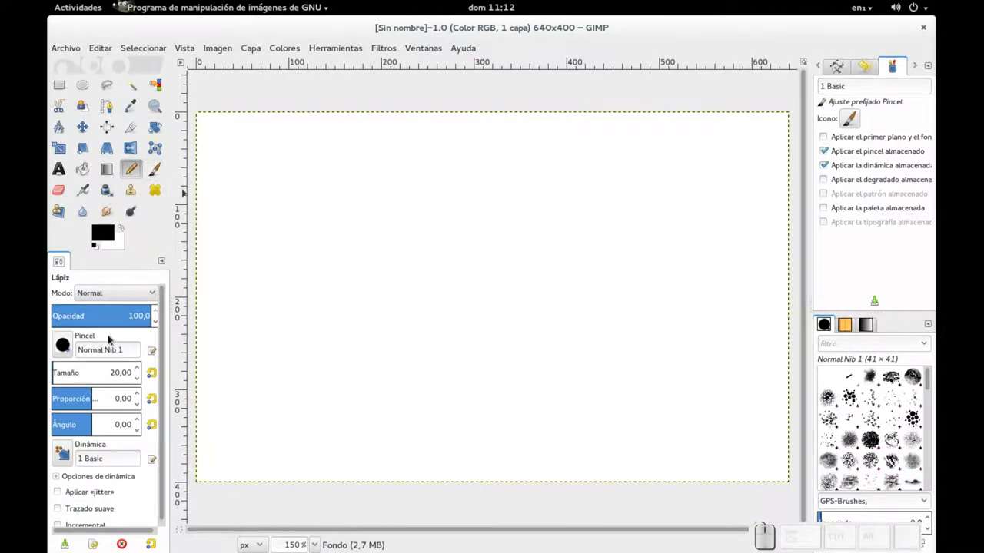
- Show the Pencil tool's saved presets such as 1 Pixel and Annotation Red Pen
click(80, 119)
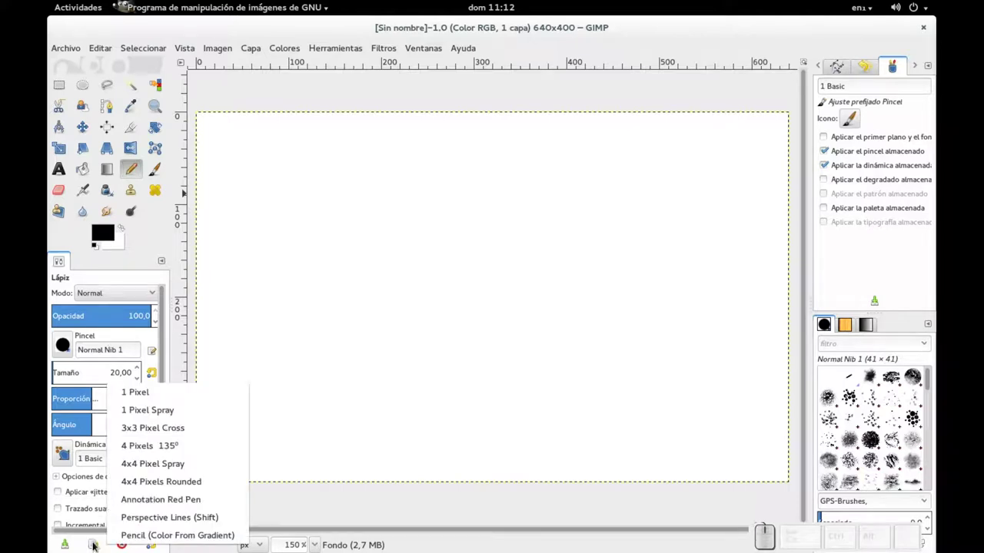
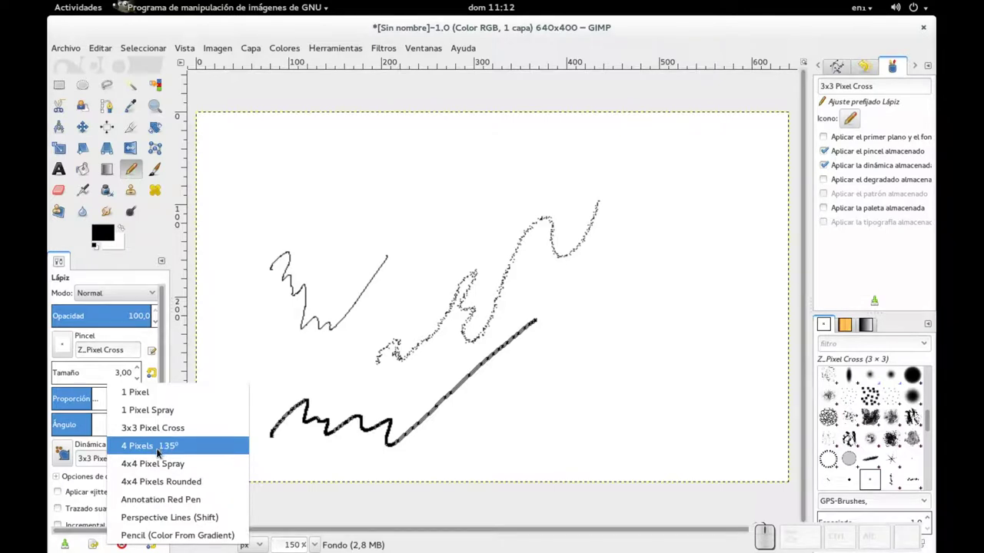
- Apply the 4 Pixels 135° pencil preset at size 4 for the next test stroke
click(166, 450)
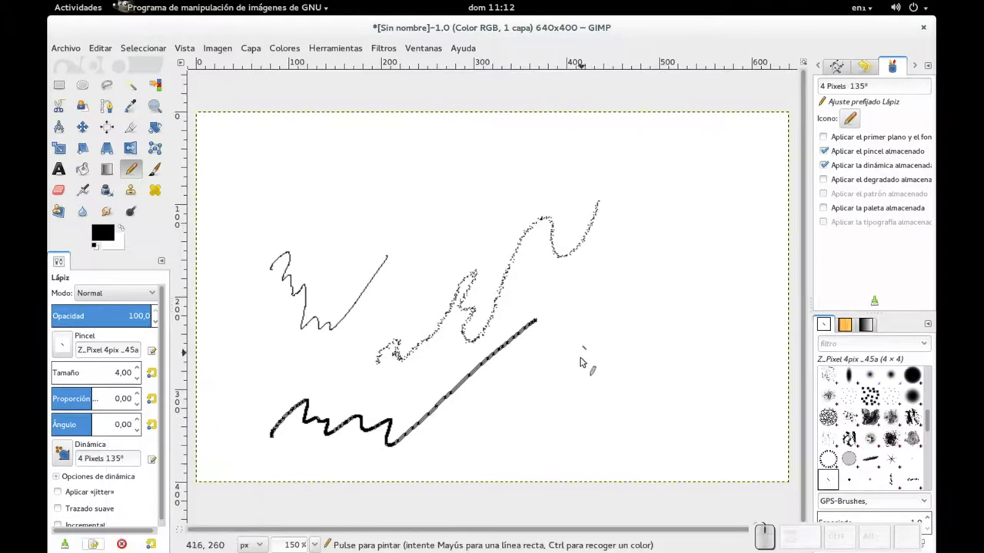
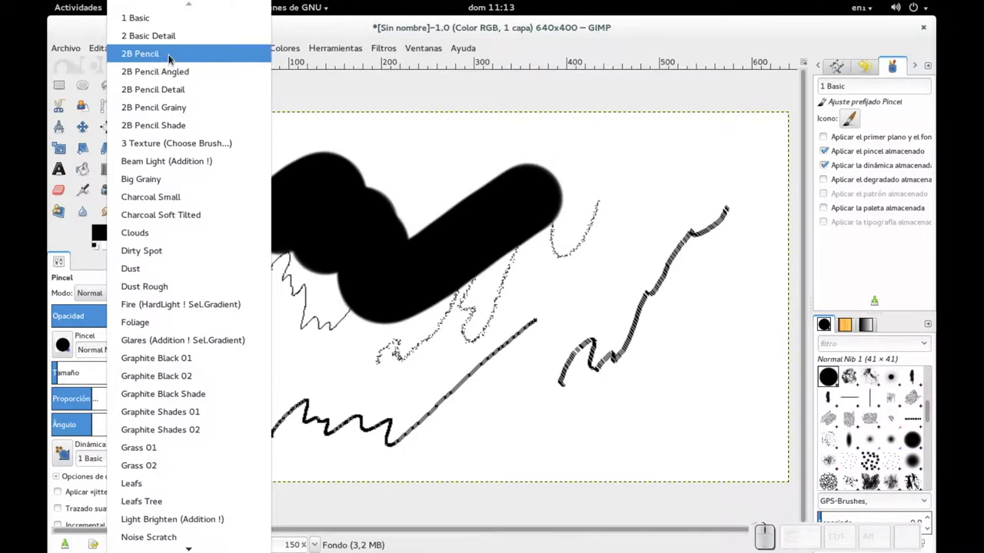
- Paint grey 2B Pencil lines, then apply the Big Grainy preset (A-19 eroded round, size 140)
click(178, 60)
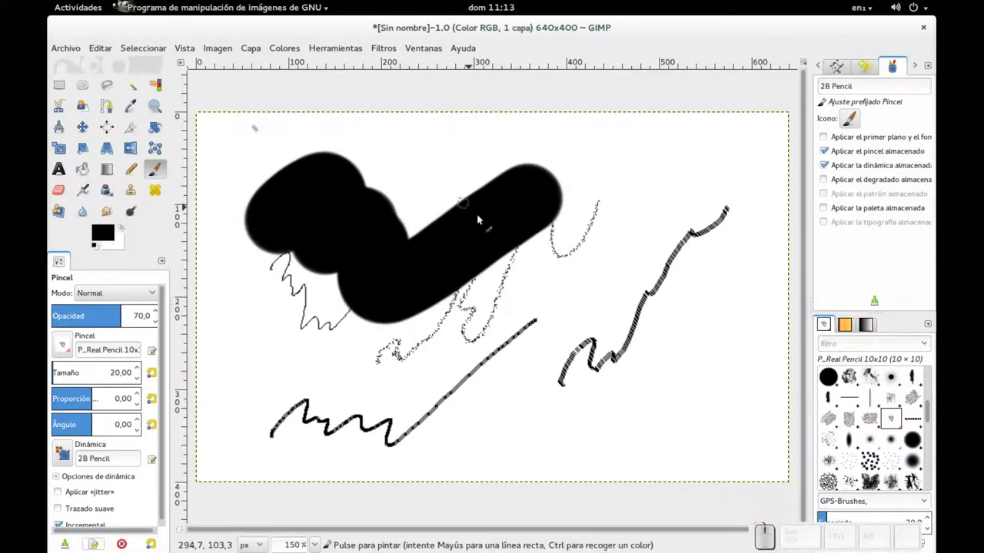
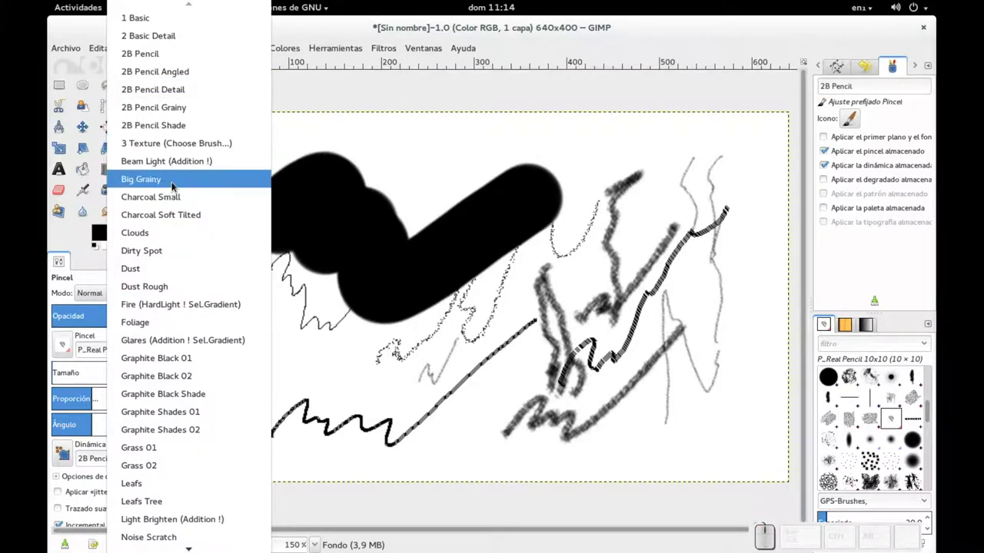
click(179, 181)
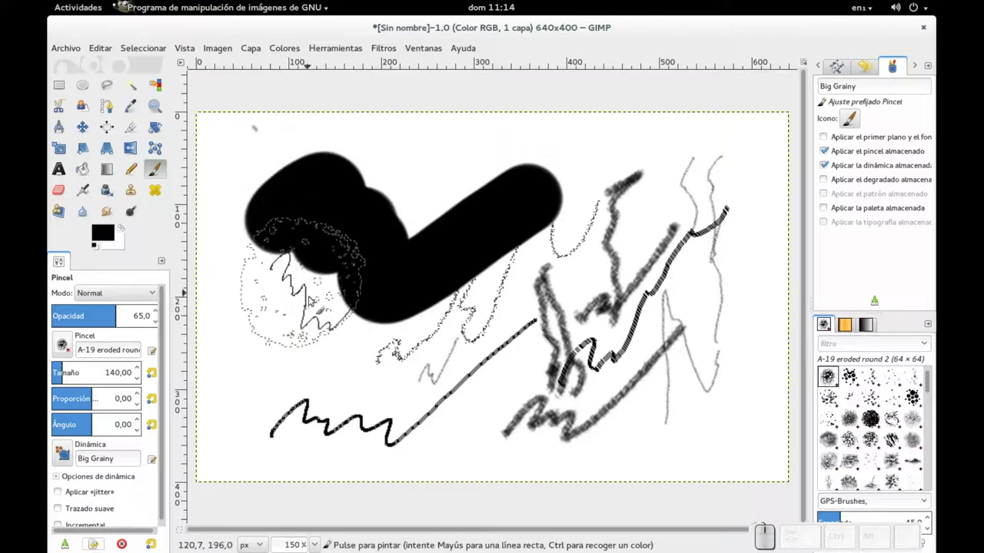
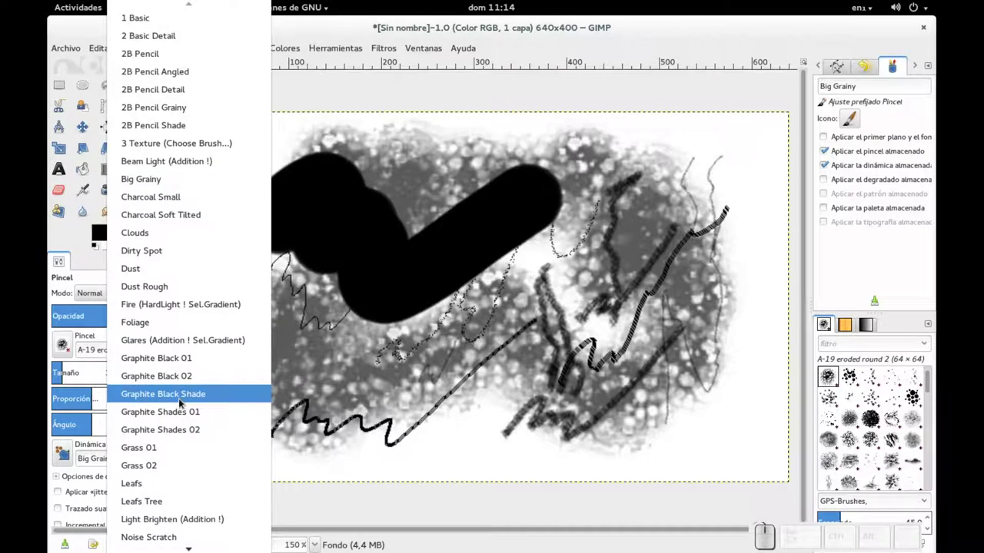
- Paint Foliage preset splashes in black, then again in bright green
click(192, 322)
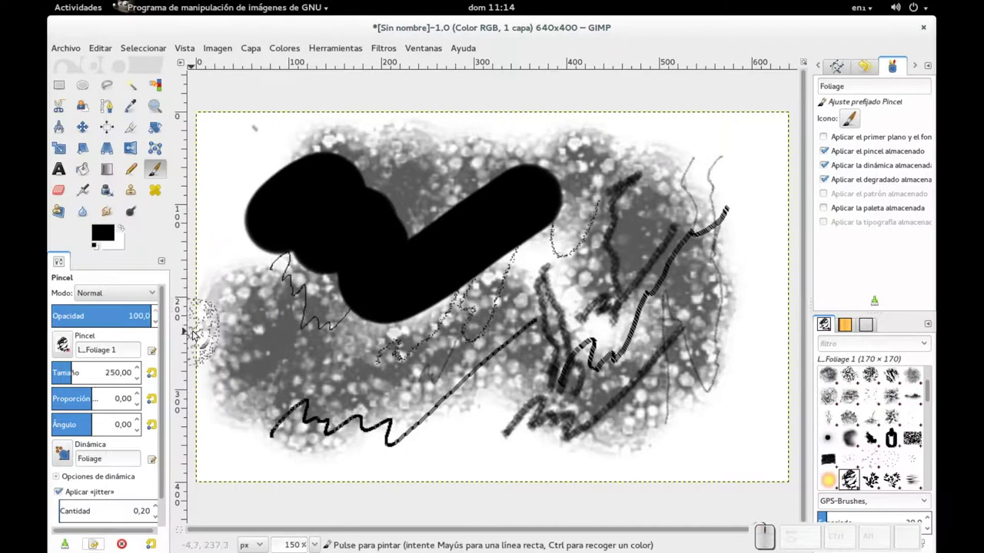
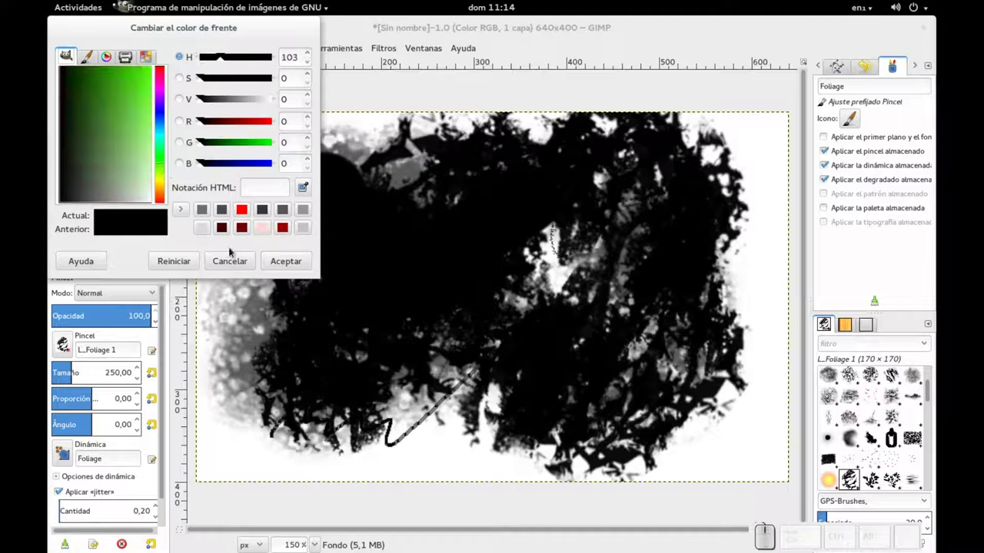
click(144, 108)
click(284, 256)
drag(275, 300, 412, 265)
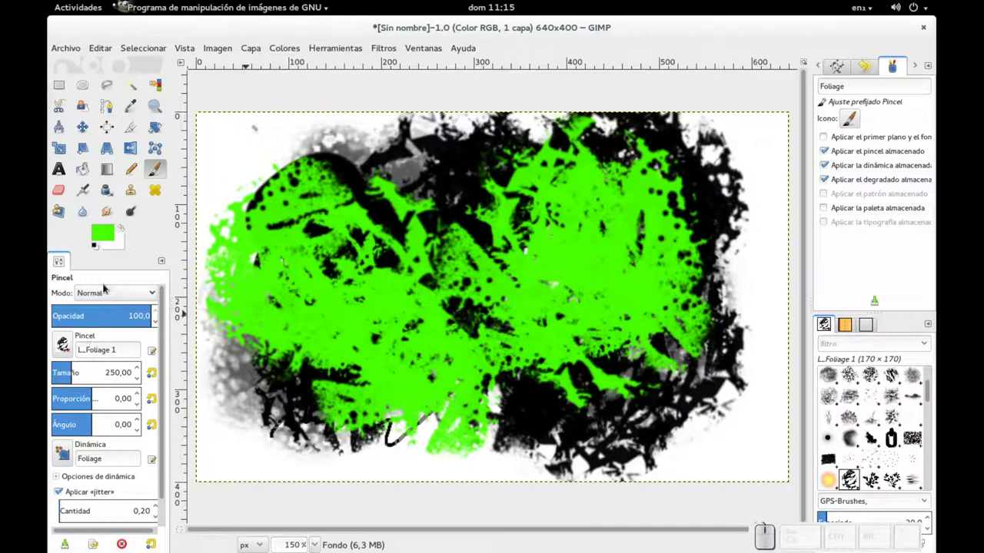
- Sweep Grass 02 grass blades across the green foliage
click(413, 265)
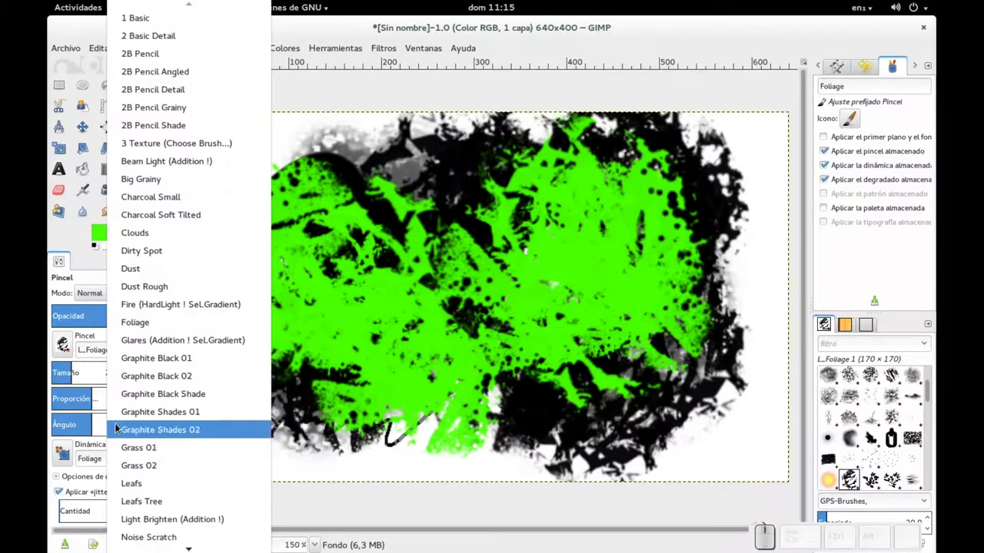
click(412, 264)
drag(420, 254, 340, 266)
click(328, 206)
click(328, 206)
click(328, 206)
drag(328, 206, 328, 206)
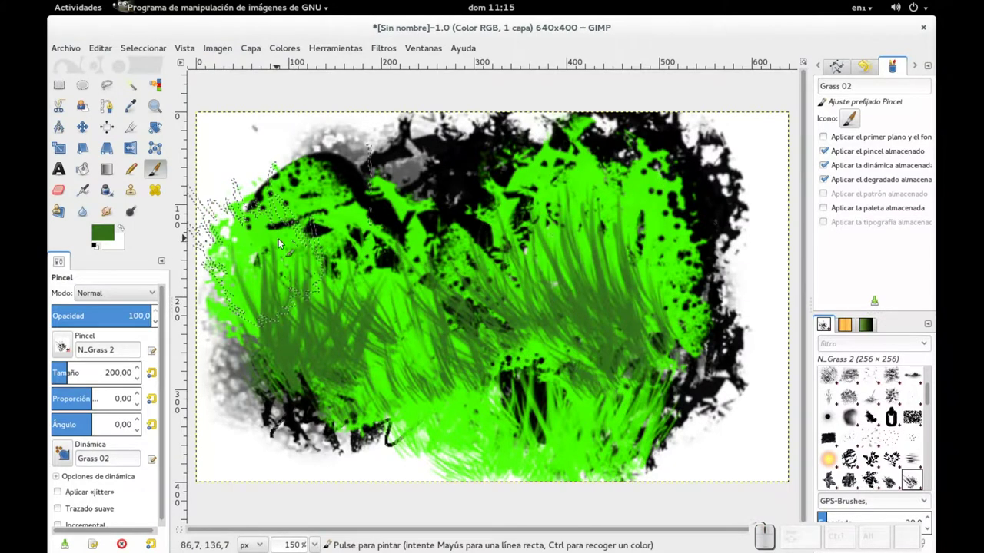
click(512, 353)
click(512, 353)
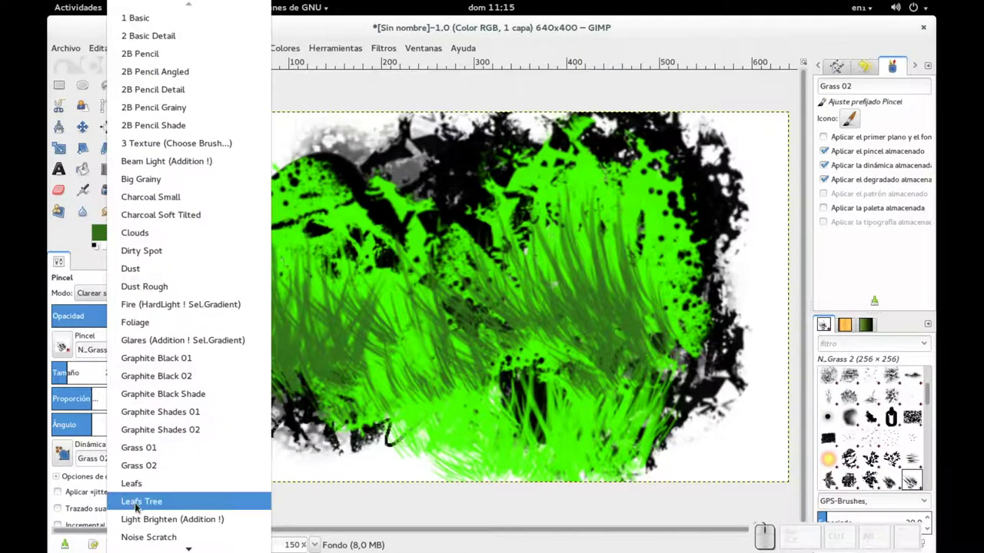
- Stamp dark green Leafs Tree leaves over most of the canvas
click(512, 353)
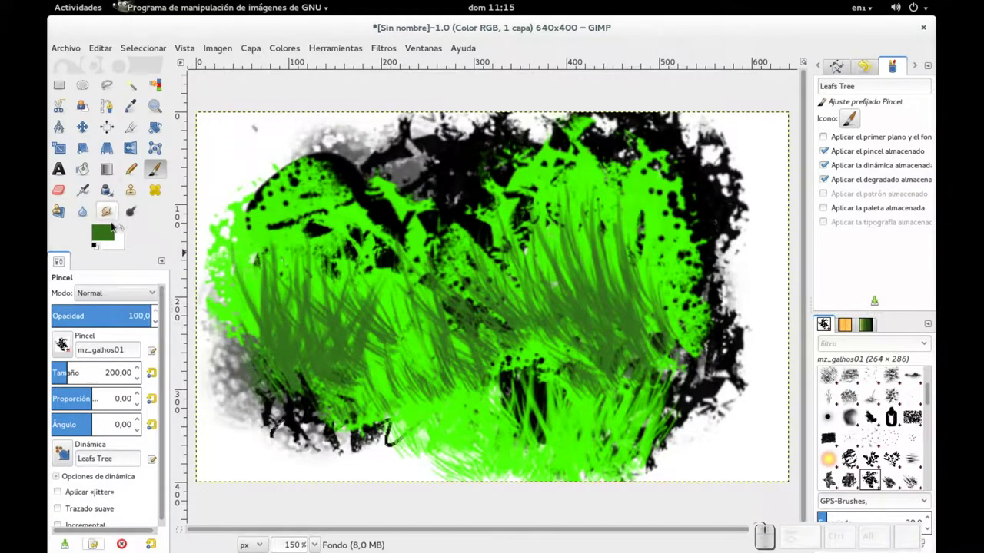
click(512, 353)
click(512, 353)
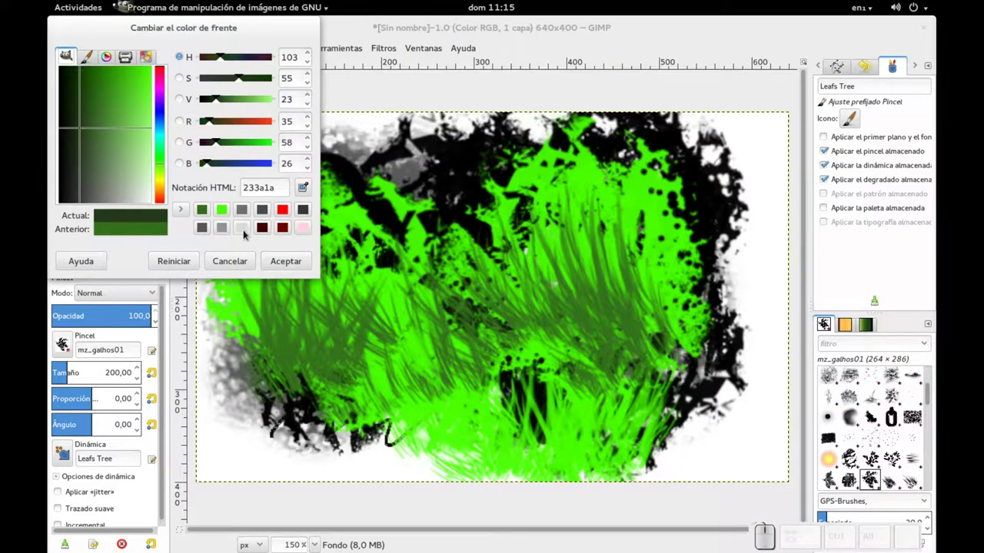
drag(511, 353, 692, 247)
click(692, 247)
click(692, 248)
click(653, 317)
click(718, 251)
- Scatter yellow-tinted FX Confetti squares over the leaves
click(718, 251)
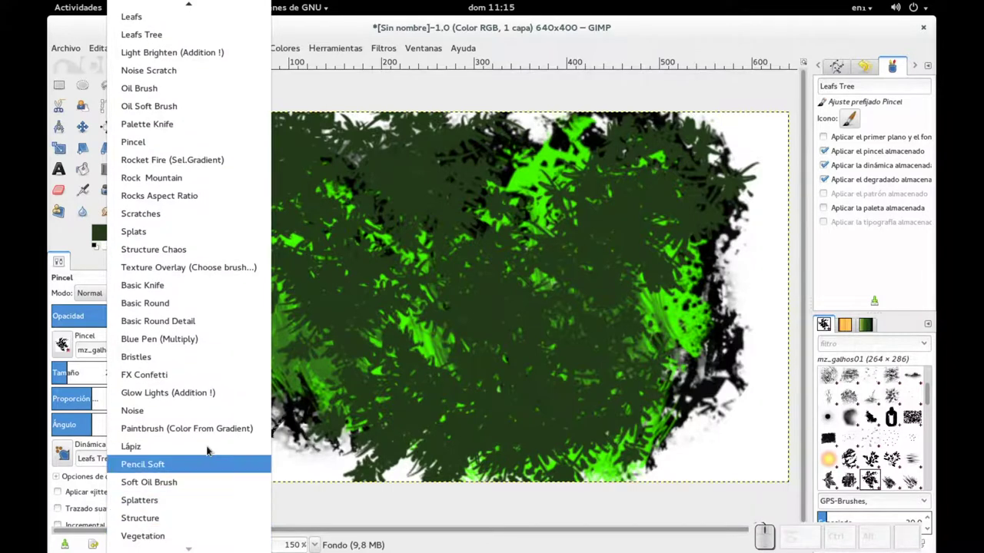
click(718, 251)
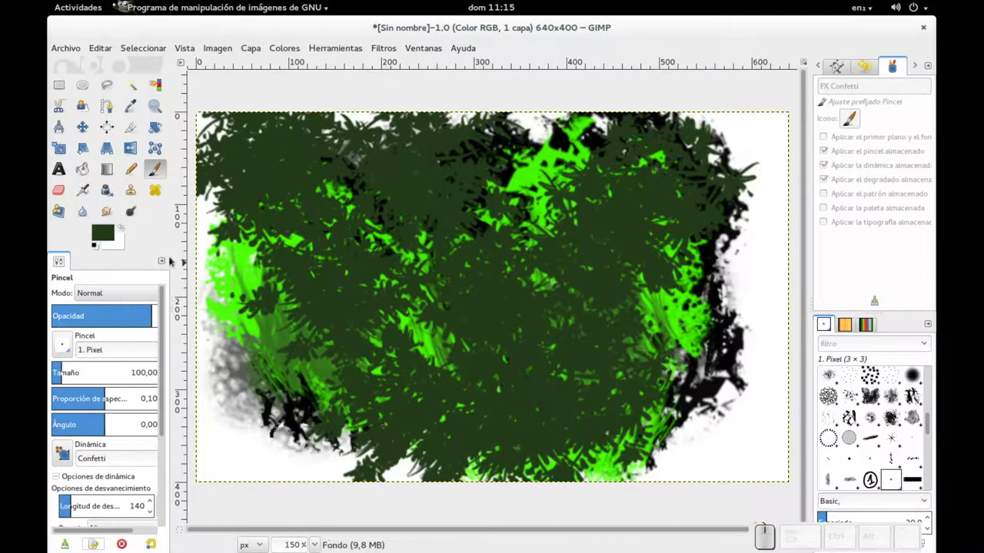
click(674, 298)
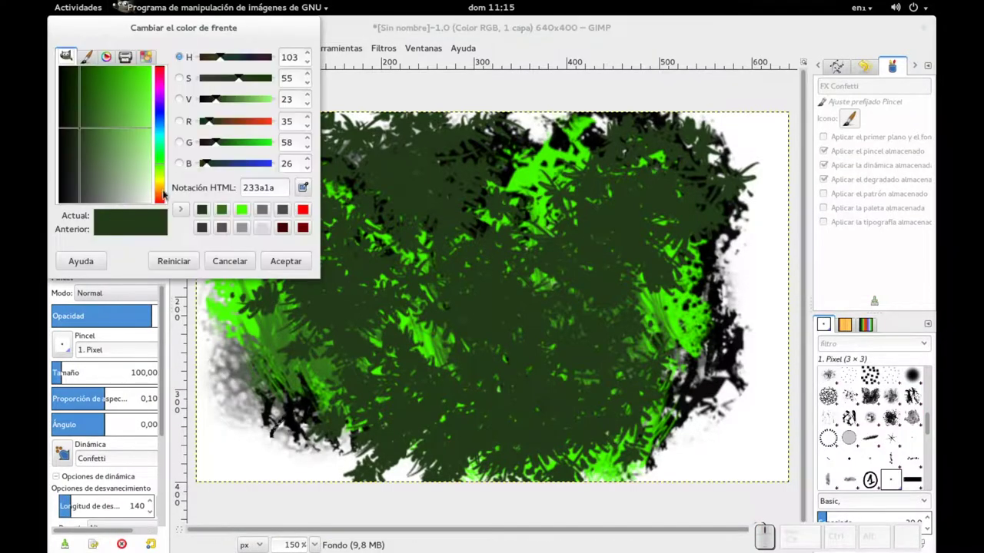
click(675, 299)
click(675, 299)
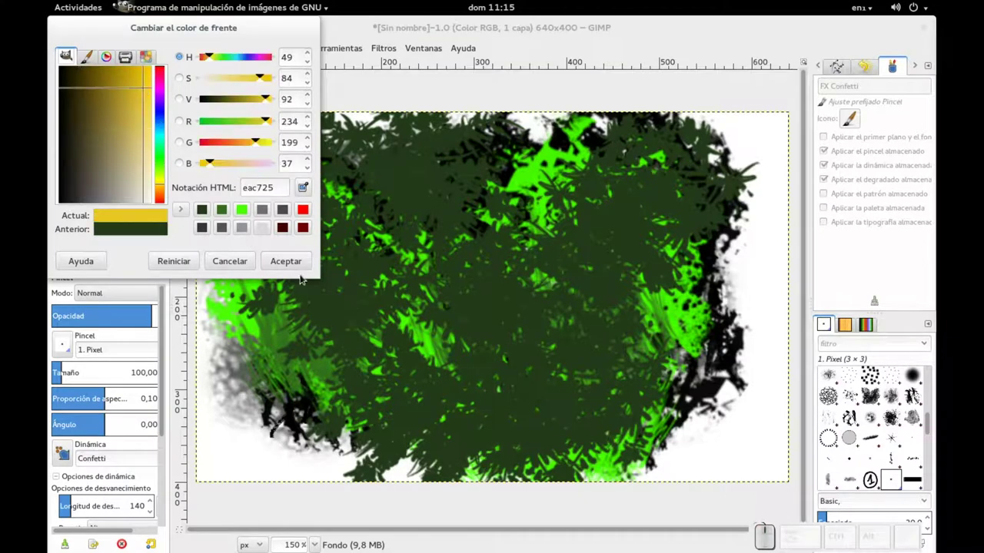
click(699, 300)
drag(700, 300, 699, 301)
click(699, 301)
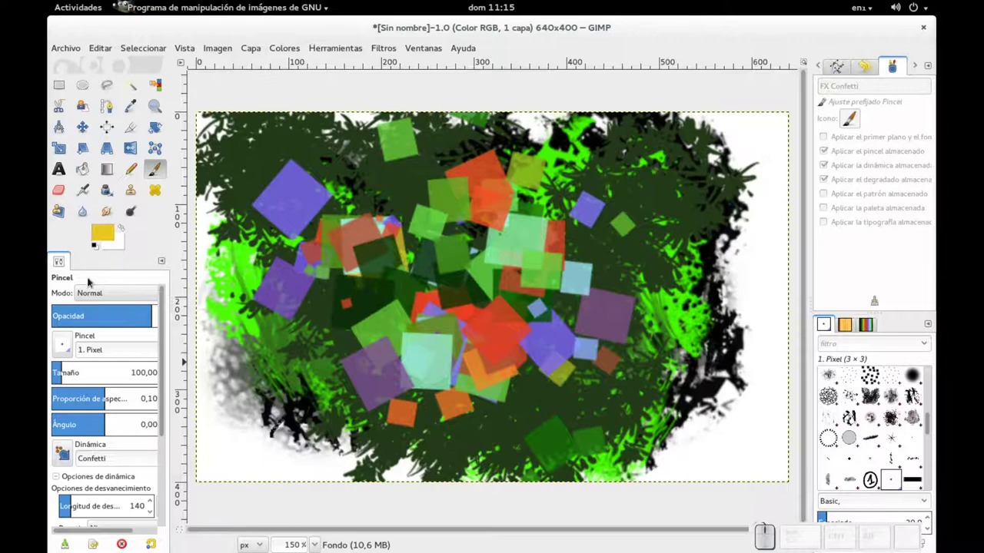
click(674, 299)
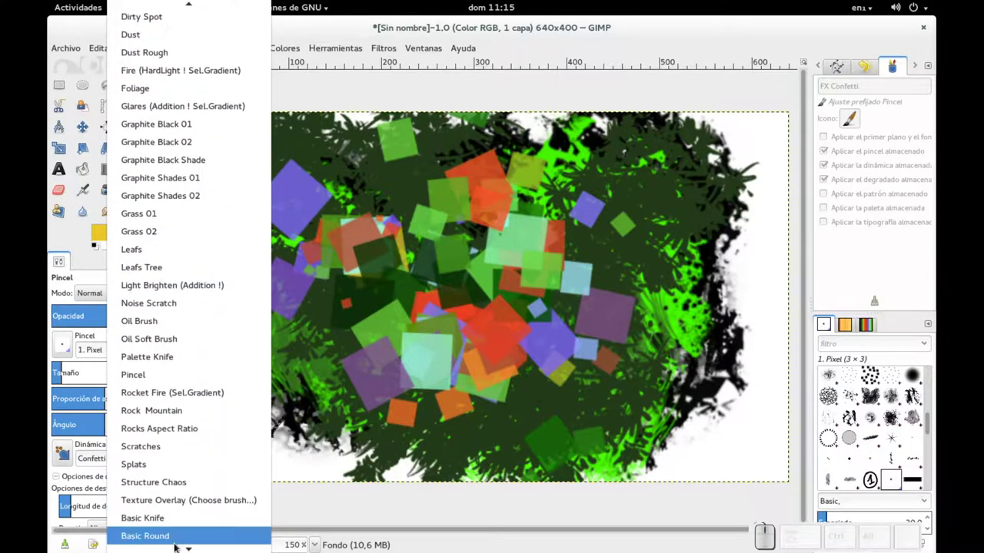
- Roughen the confetti squares with rocky Texture Overlay strokes
click(699, 301)
drag(699, 300, 225, 216)
drag(225, 216, 225, 216)
click(225, 216)
click(225, 216)
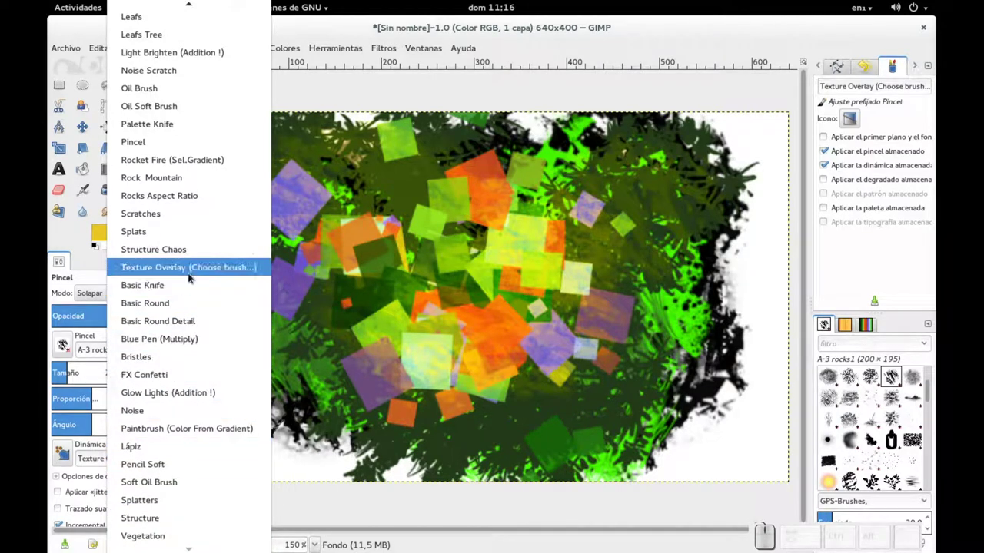
- Deepen the centre with black Texture Overlay strokes, then switch to the Airbrush
click(206, 270)
click(242, 237)
click(236, 292)
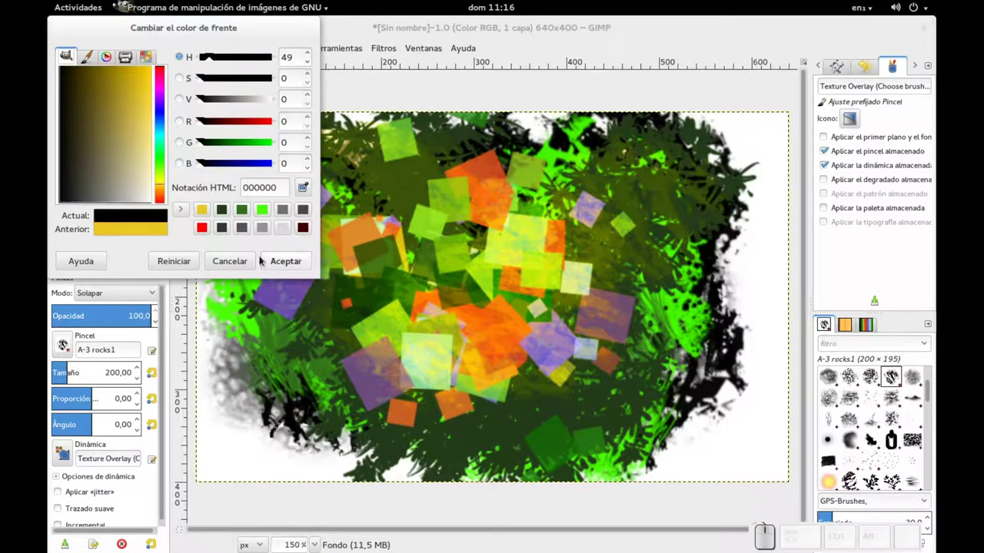
drag(279, 263, 424, 299)
click(654, 318)
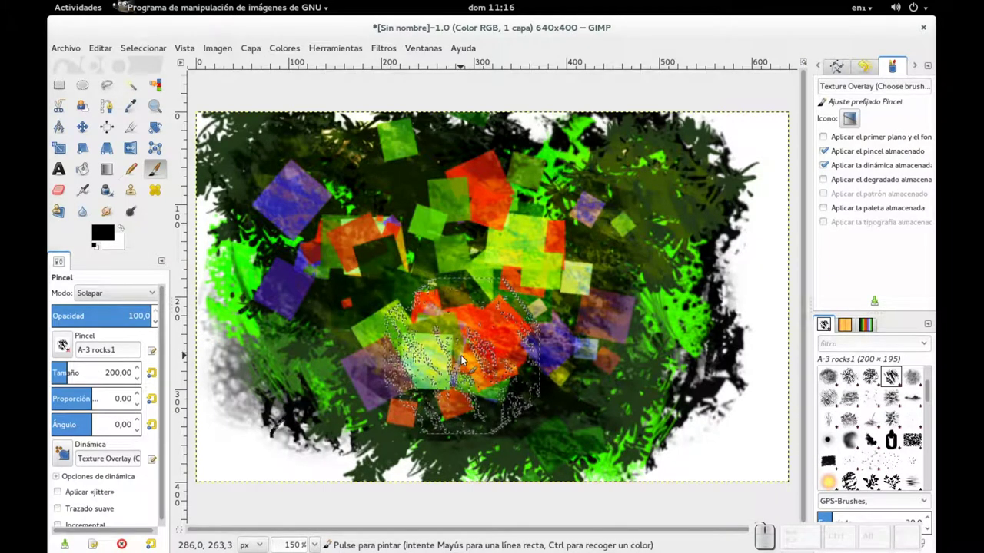
click(675, 299)
click(675, 299)
- Load the Airbrush Digital preset and spray a dark haze over the centre and right edge
click(674, 299)
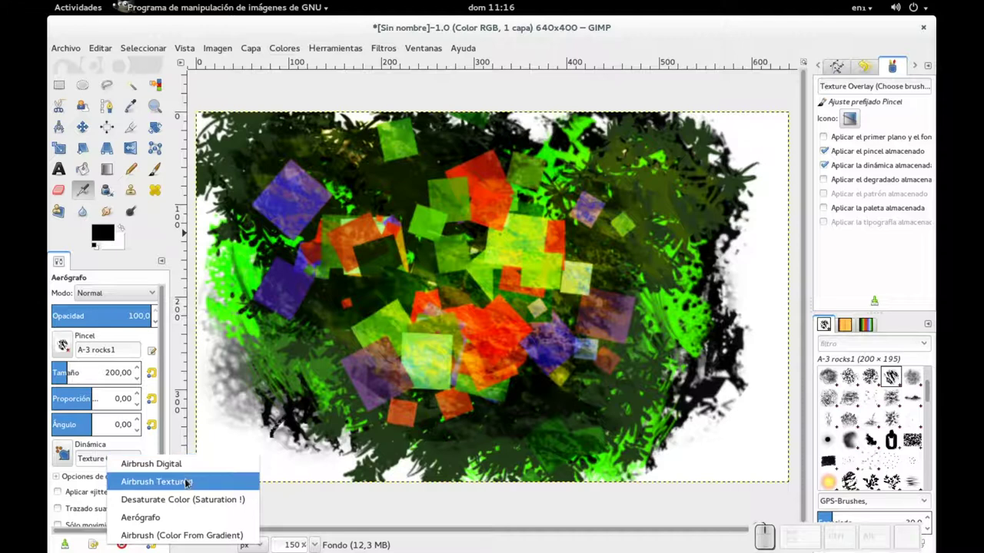
click(674, 299)
drag(699, 300, 699, 300)
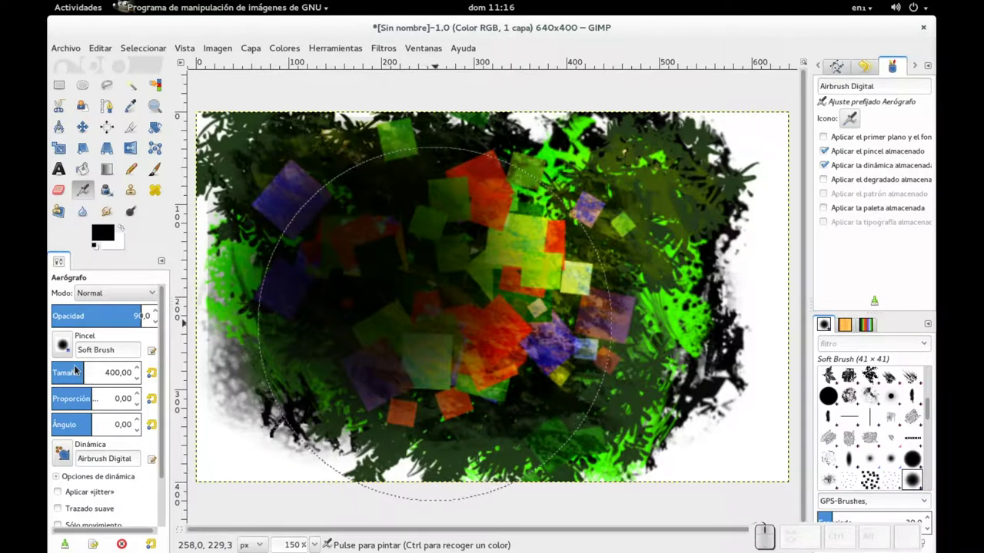
drag(747, 202, 717, 251)
drag(718, 251, 718, 252)
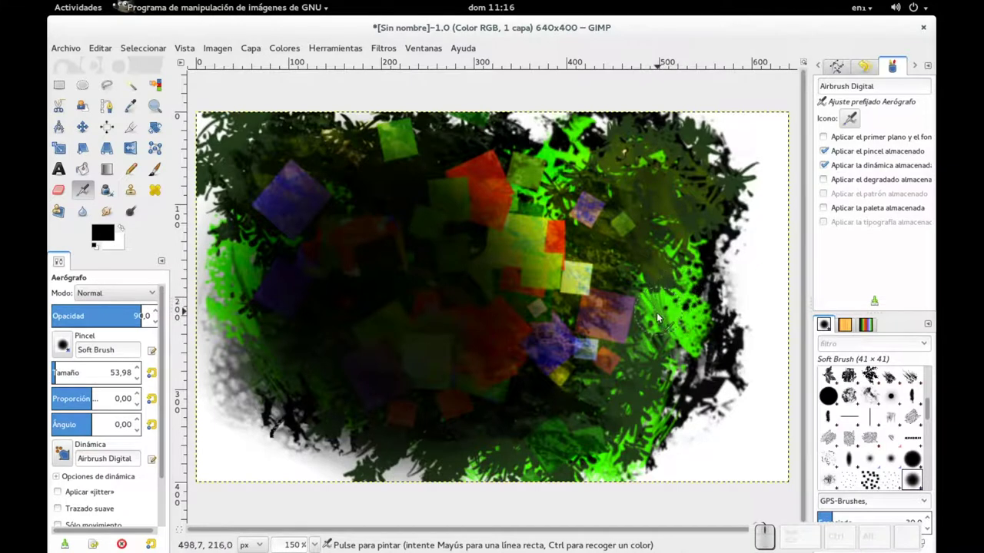
drag(579, 145, 579, 144)
- Switch to the Airbrush Textured preset with A-3 Smoke for the red smoke clouds
click(580, 145)
click(579, 145)
click(580, 145)
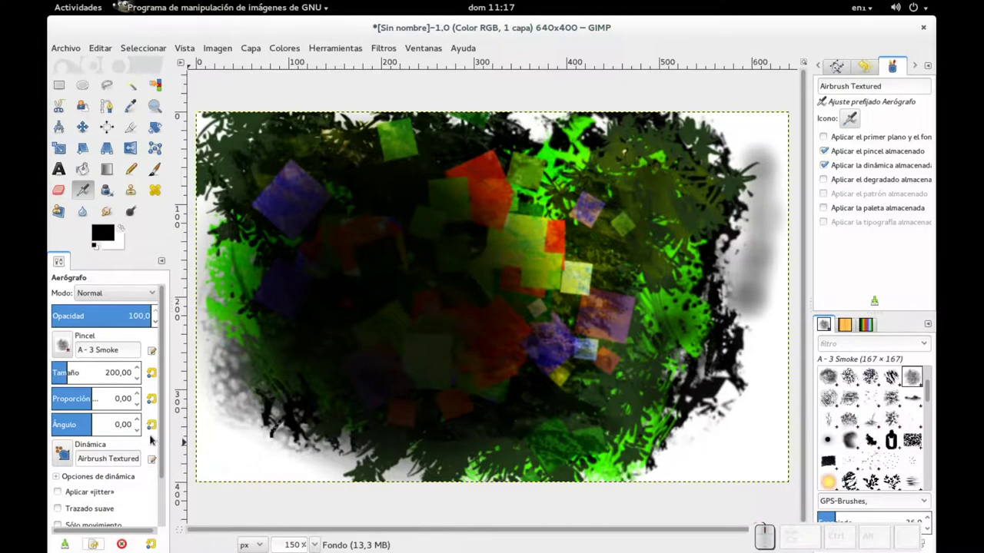
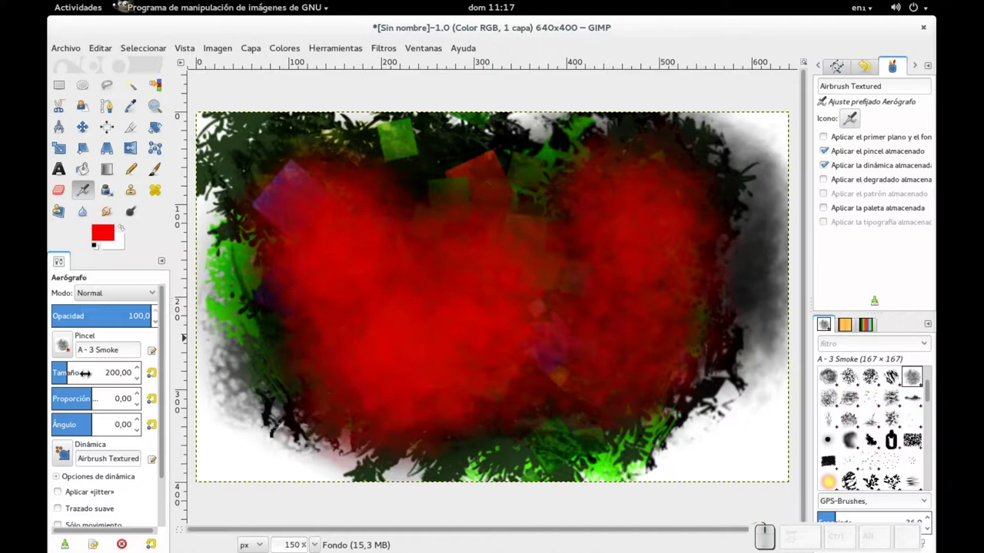
- Load the plain Aerógrafo airbrush preset and reduce its Size
click(102, 538)
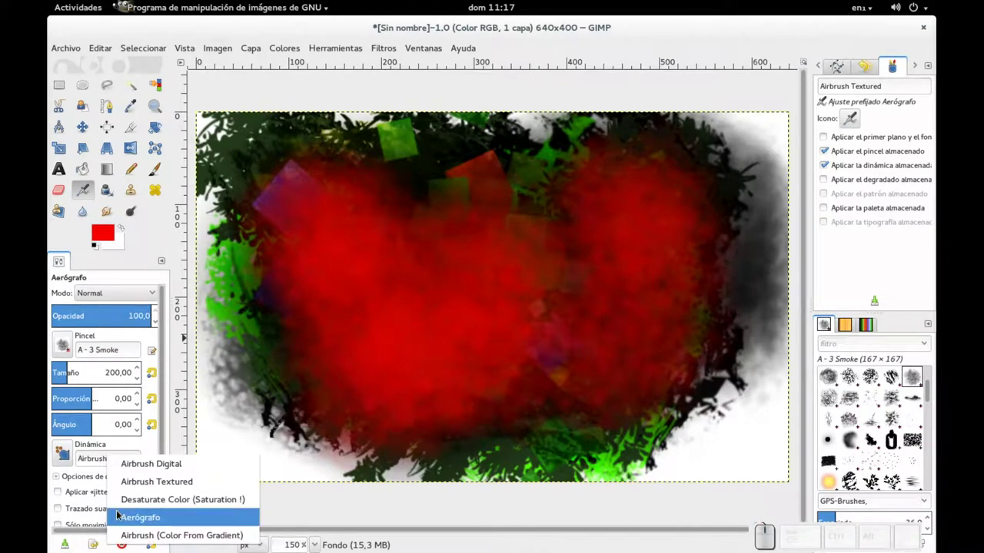
click(163, 519)
click(66, 341)
drag(352, 274, 372, 156)
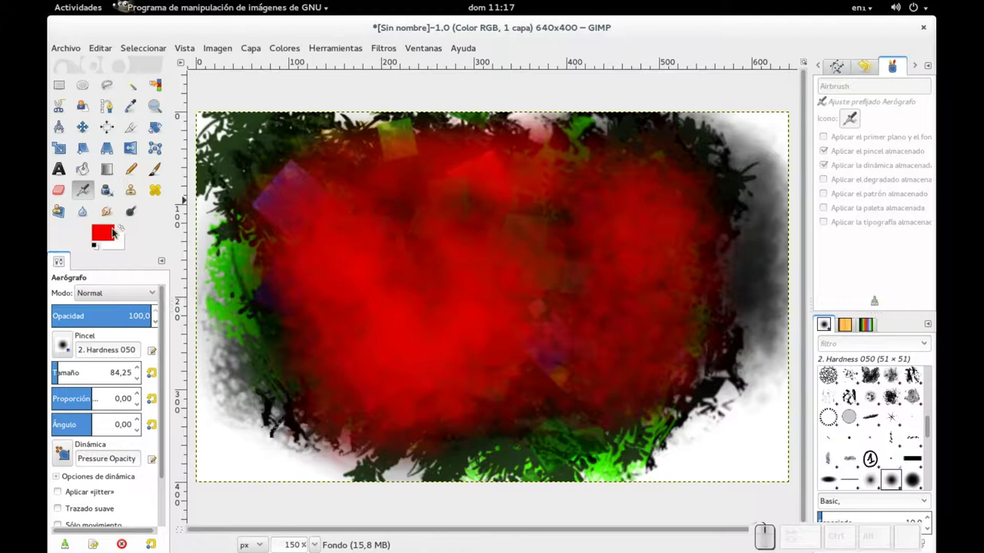
- Set the foreground colour to orange-yellow in the colour dialog and confirm it
click(116, 238)
double_click(164, 183)
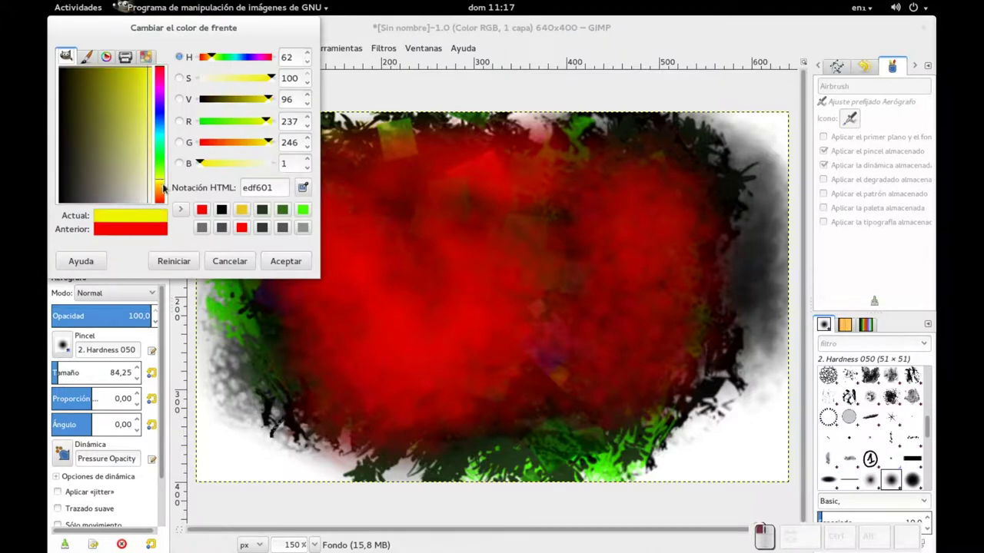
click(284, 267)
drag(318, 235, 410, 295)
drag(548, 308, 651, 215)
click(666, 209)
- Revisit the colour dialog, then spray orange-yellow swirls over the red smoke cloud
click(113, 237)
click(164, 185)
click(270, 263)
click(330, 207)
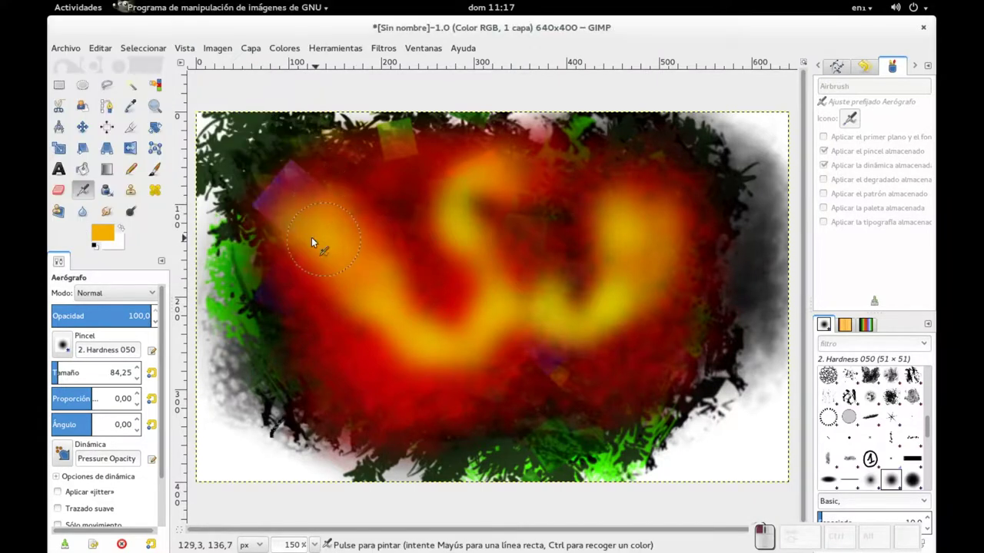
drag(302, 237, 621, 159)
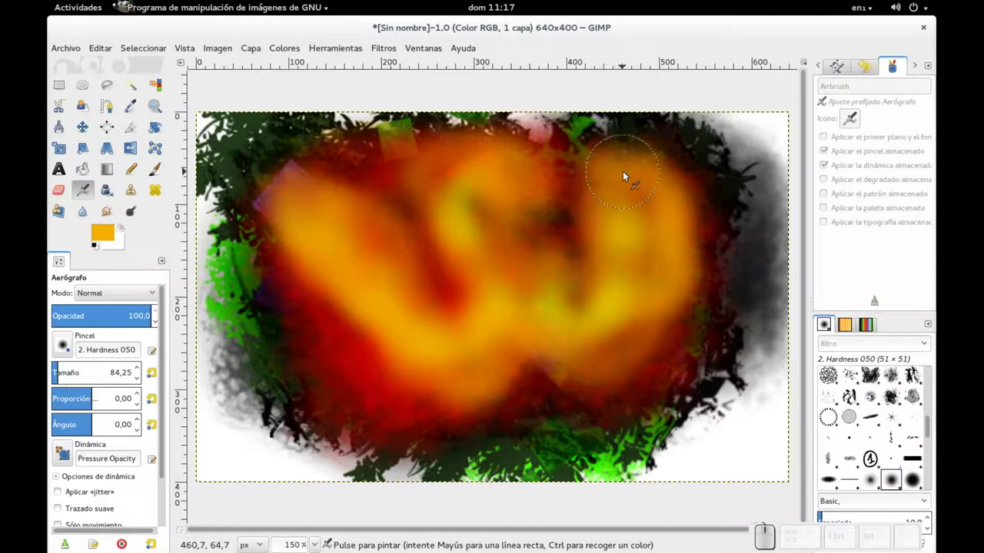